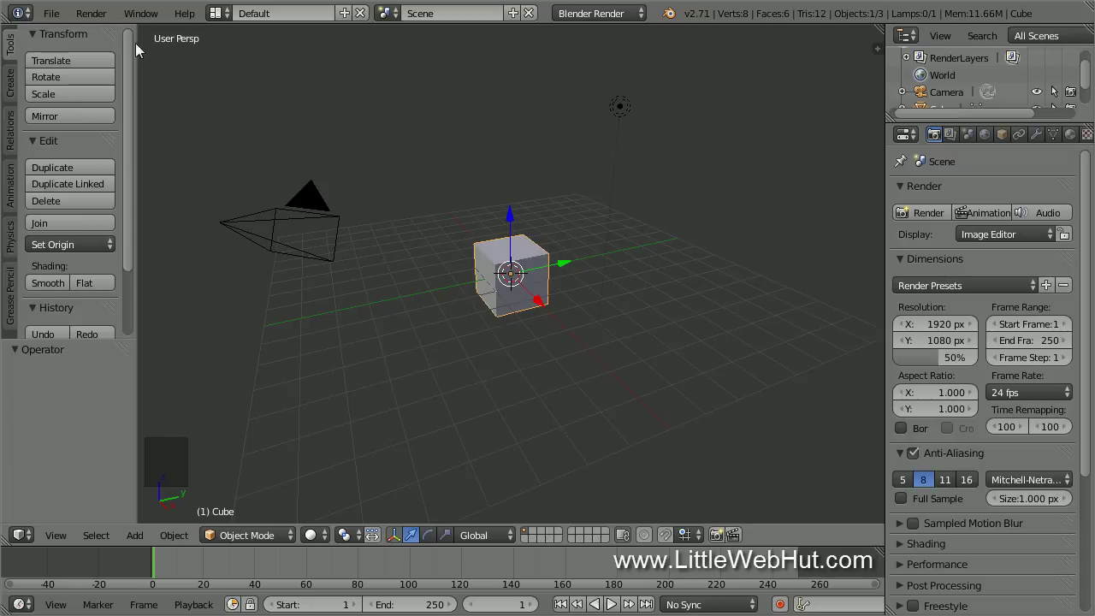
# Delete the default cube and add a UV sphere with raised segments and rings (1922 vertices)
pyautogui.rightClick(502, 253)
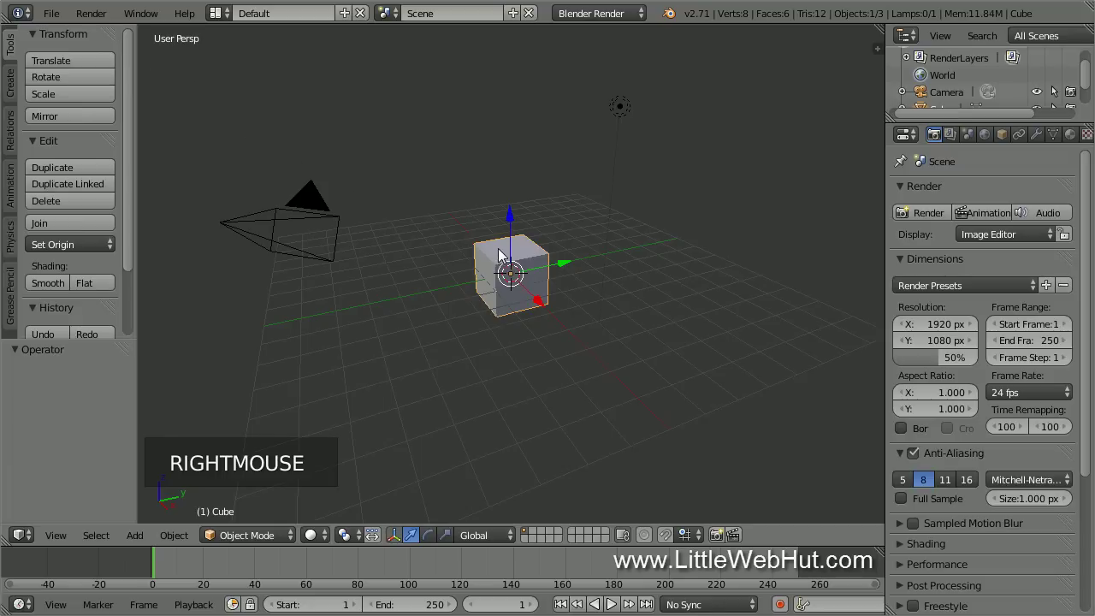
pyautogui.press('x')
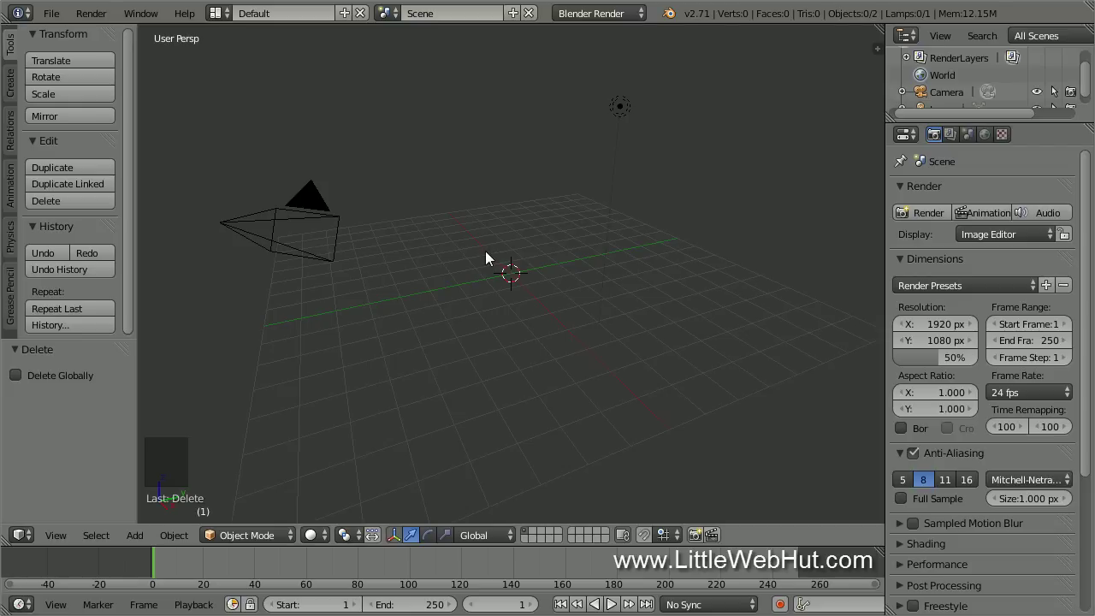
pyautogui.press('shift+a')
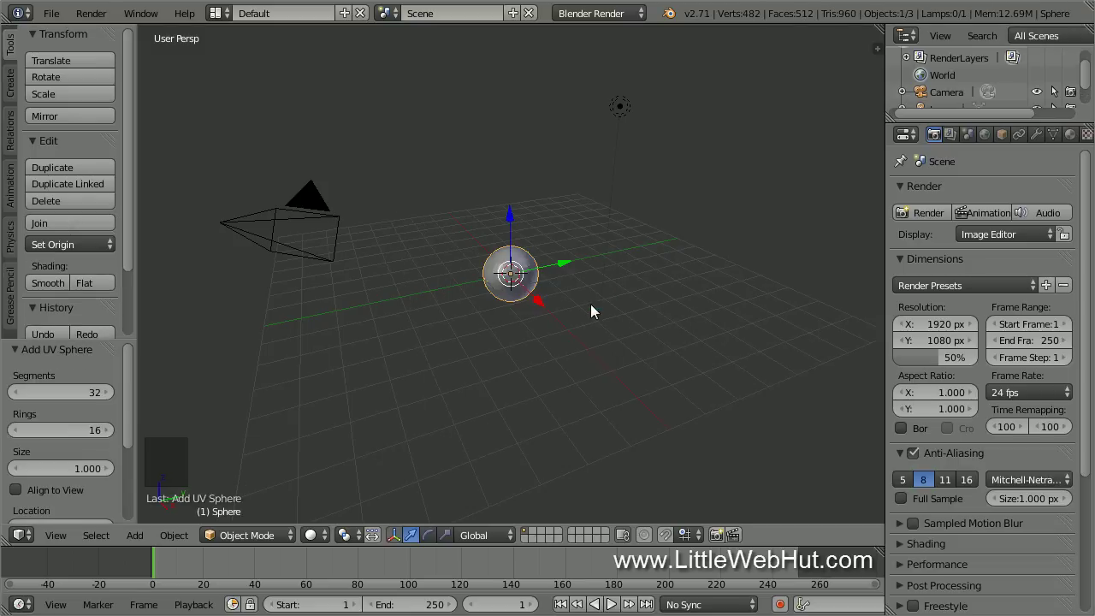
pyautogui.click(84, 396)
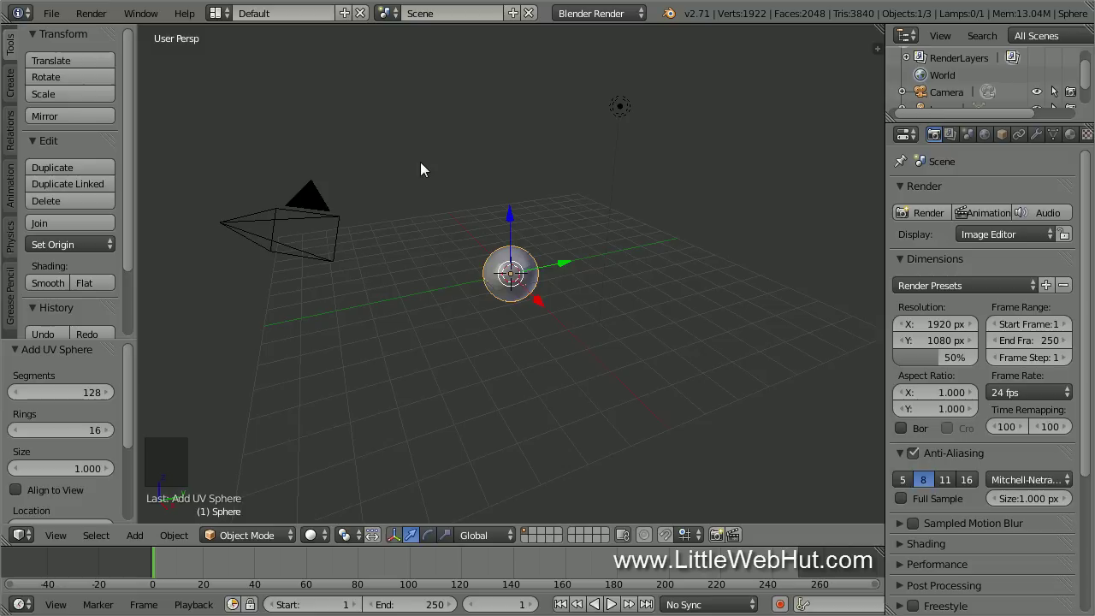
# Edit the sphere in front orthographic wireframe view with all vertices deselected
pyautogui.press('Tab')
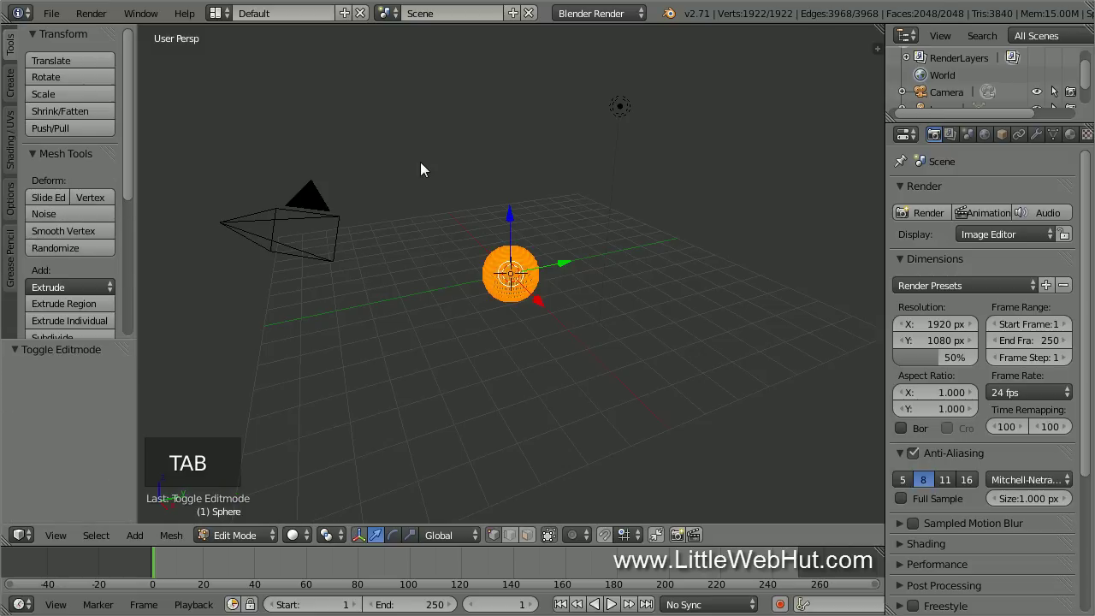
pyautogui.press('KP_5')
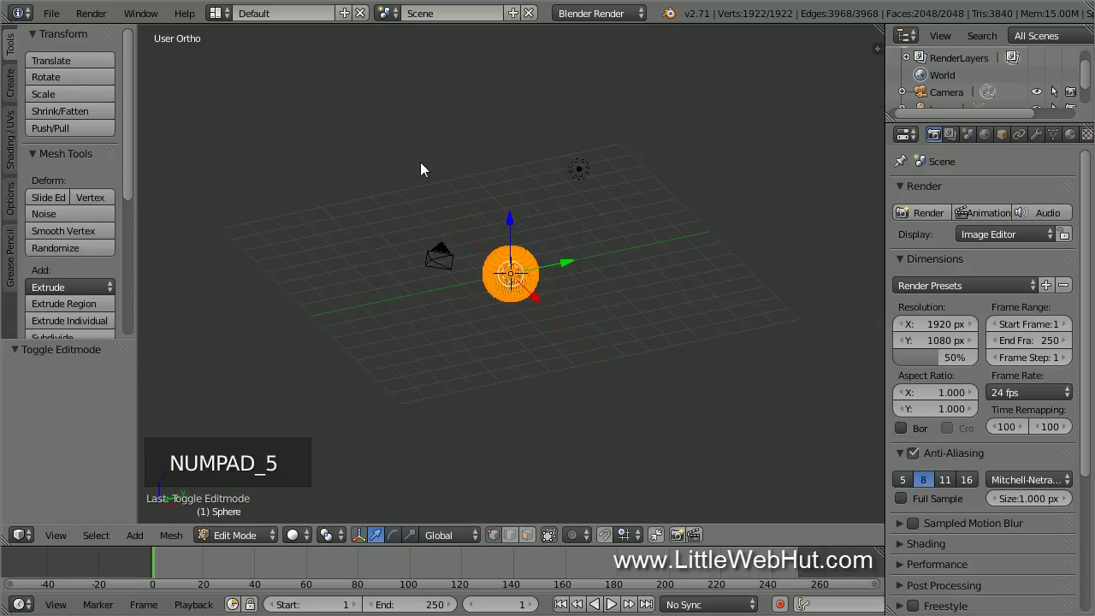
pyautogui.press('KP_1')
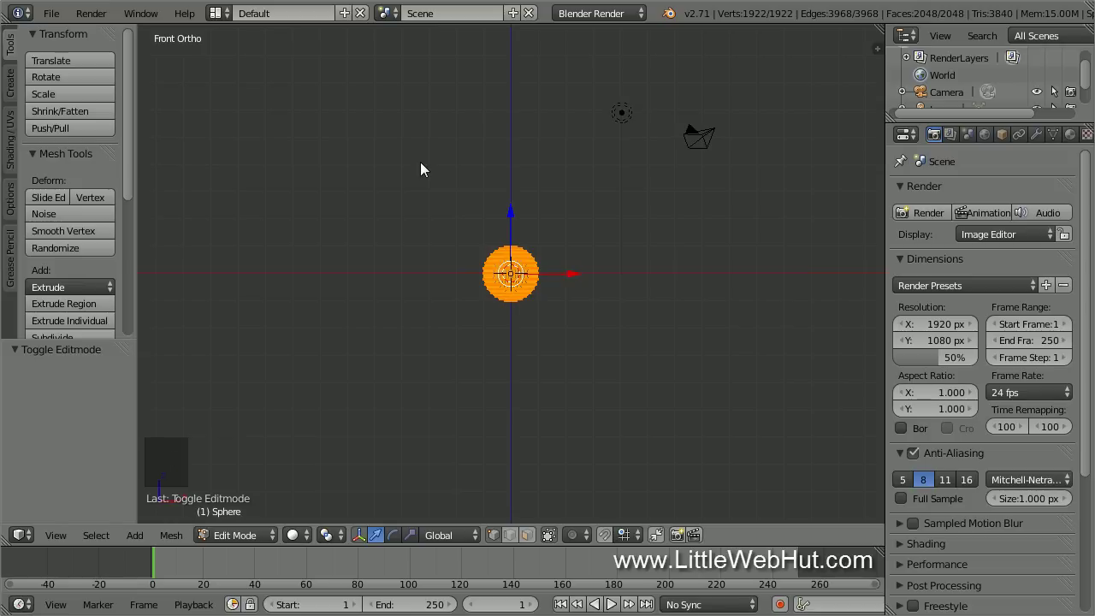
pyautogui.scroll(3)
pyautogui.press('a')
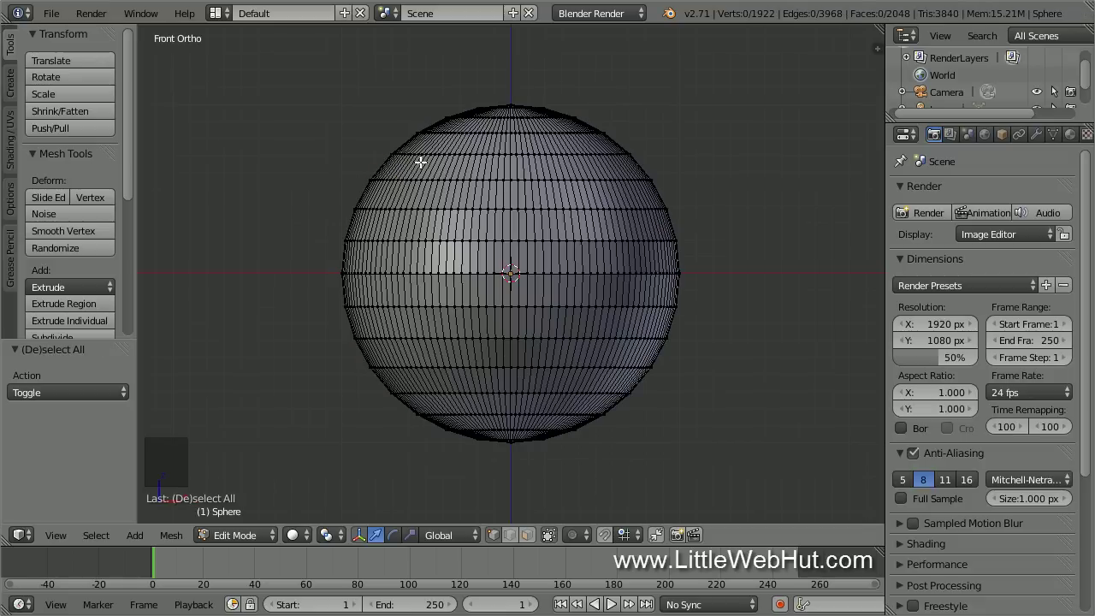
pyautogui.press('z')
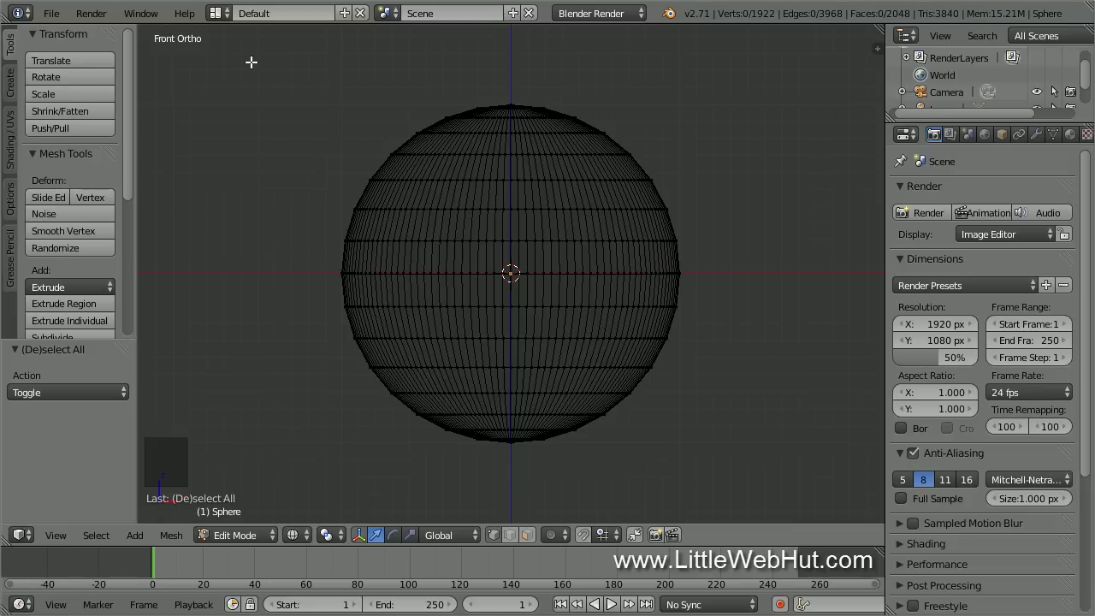
# Box-select and flatten the upper half along Z, then the lower half, into a thin disc
pyautogui.press('b')
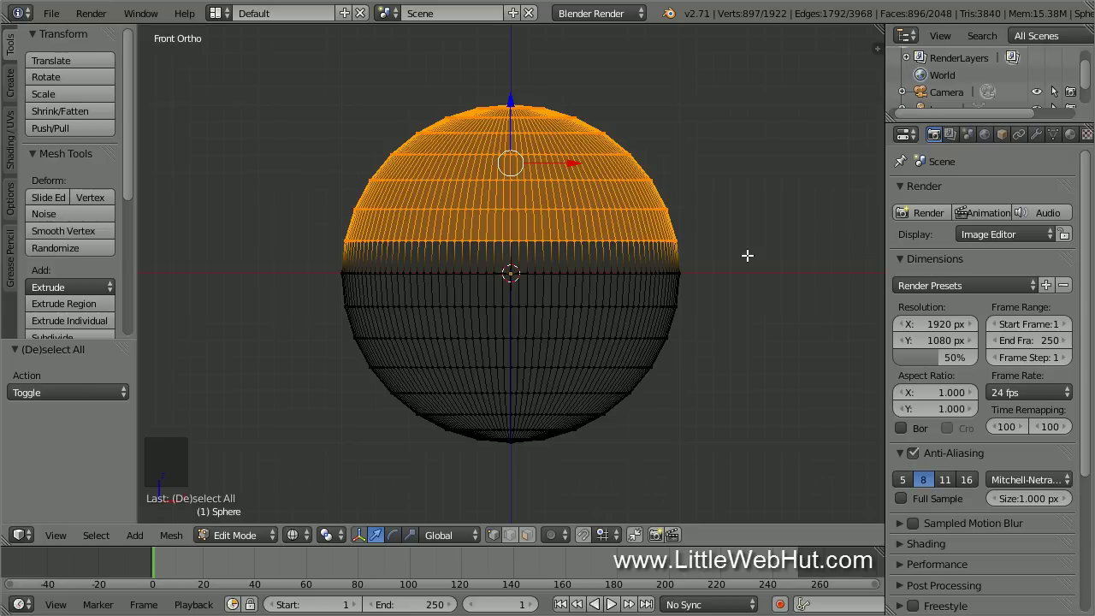
pyautogui.press('s')
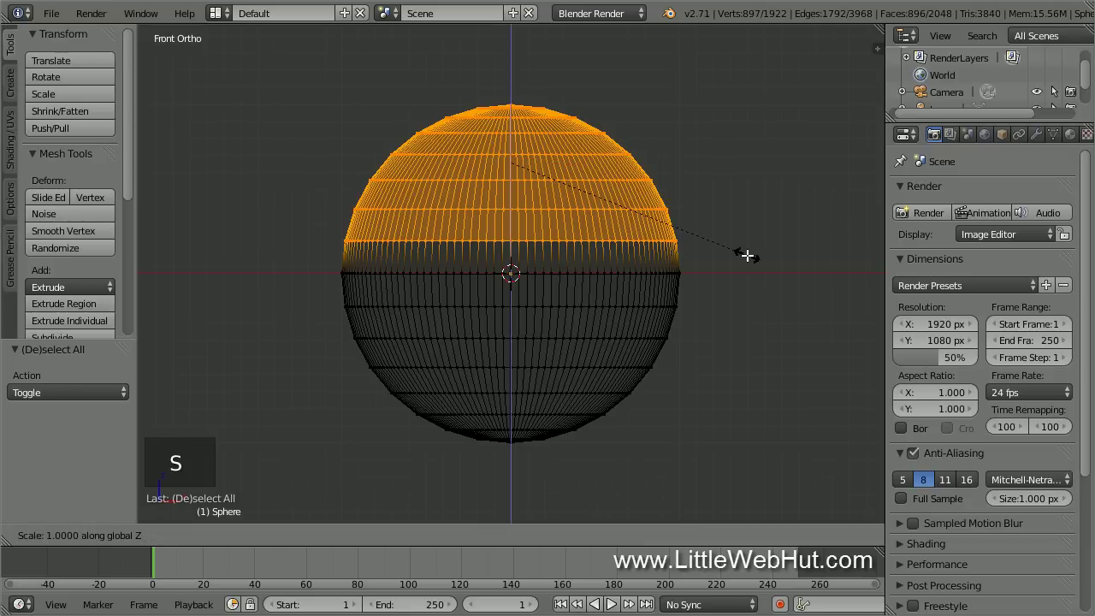
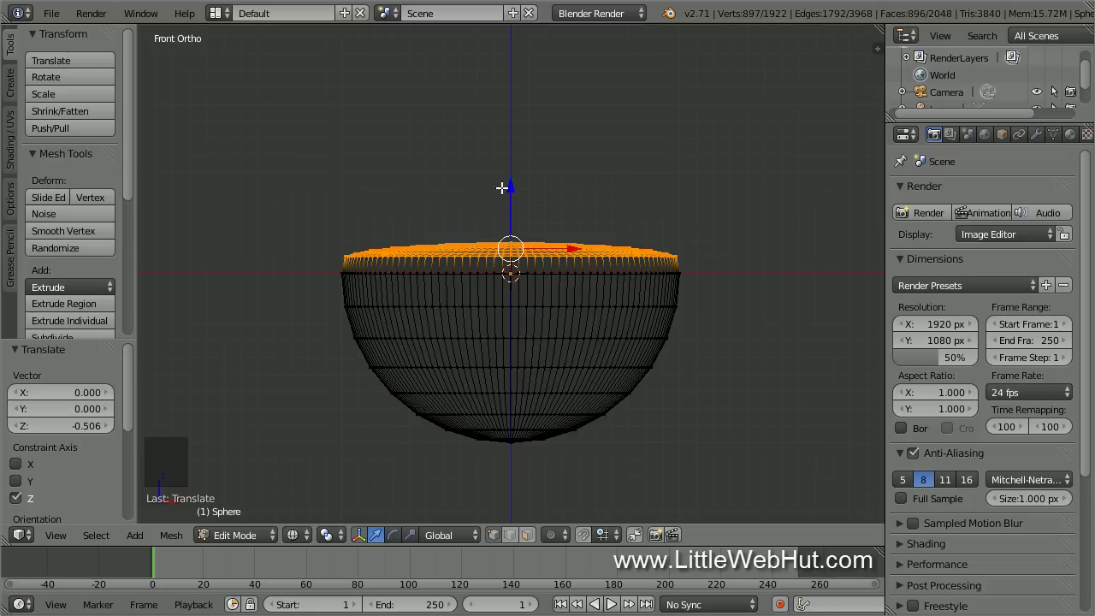
pyautogui.press('a')
pyautogui.press('b')
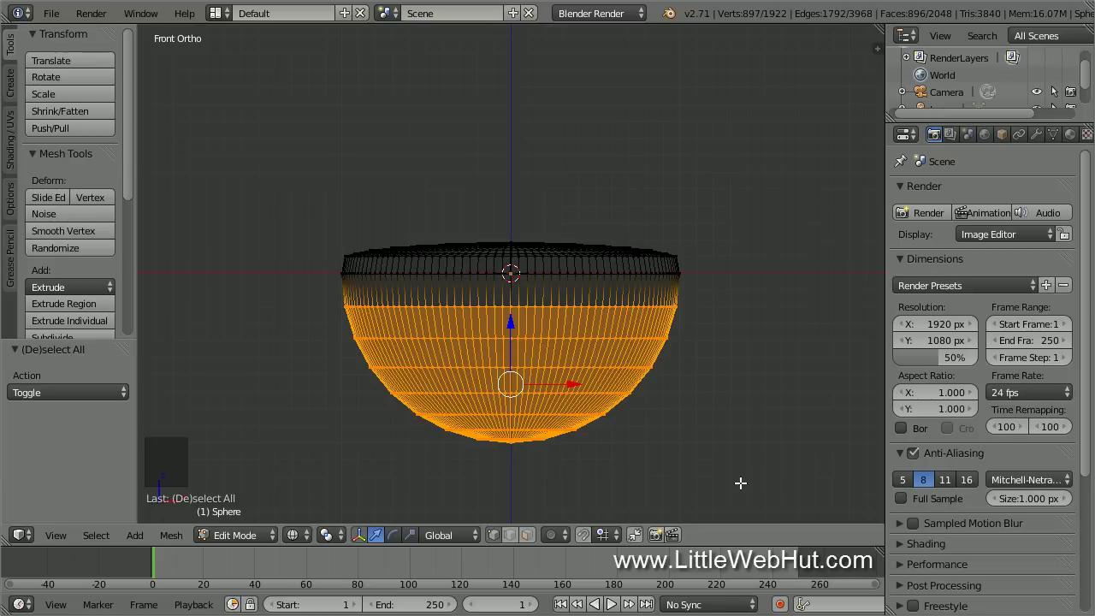
pyautogui.press('s')
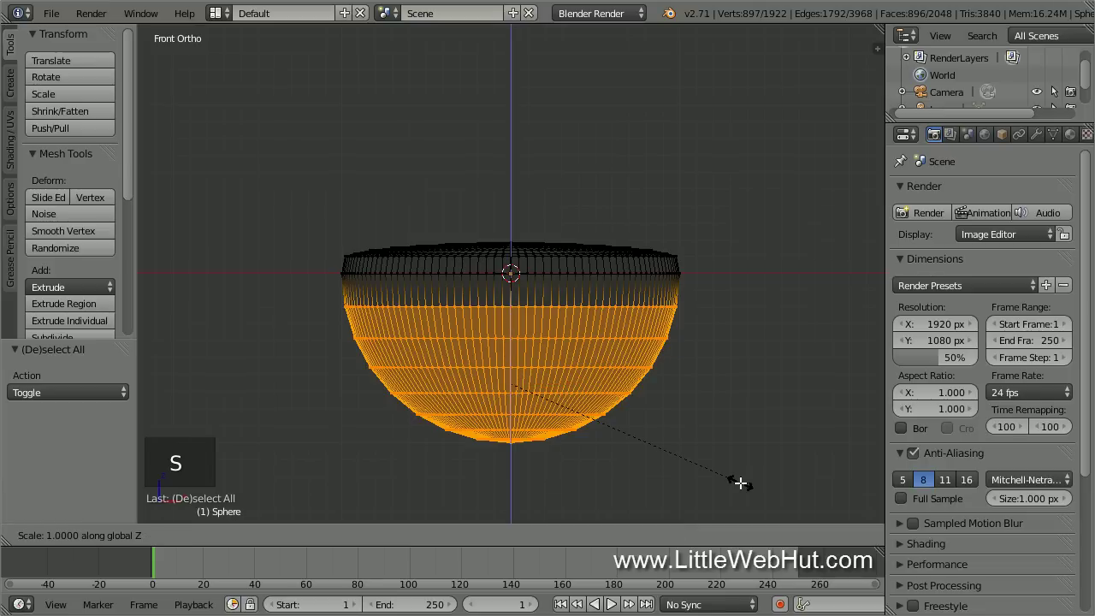
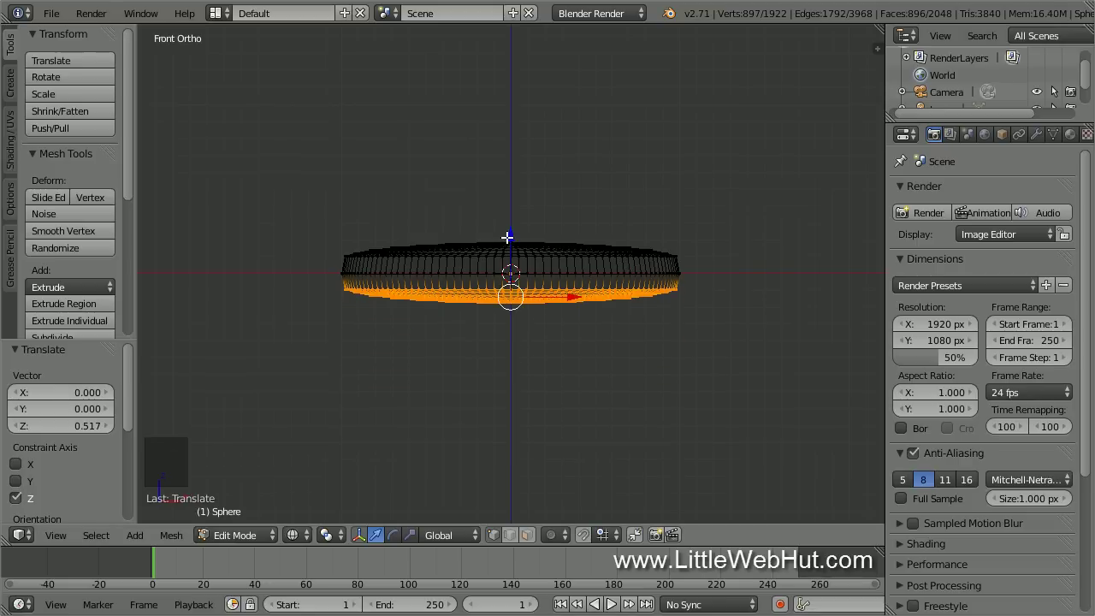
# Back in solid Object Mode, shade the disc smooth and rotate it 90 degrees around X
pyautogui.press('Tab')
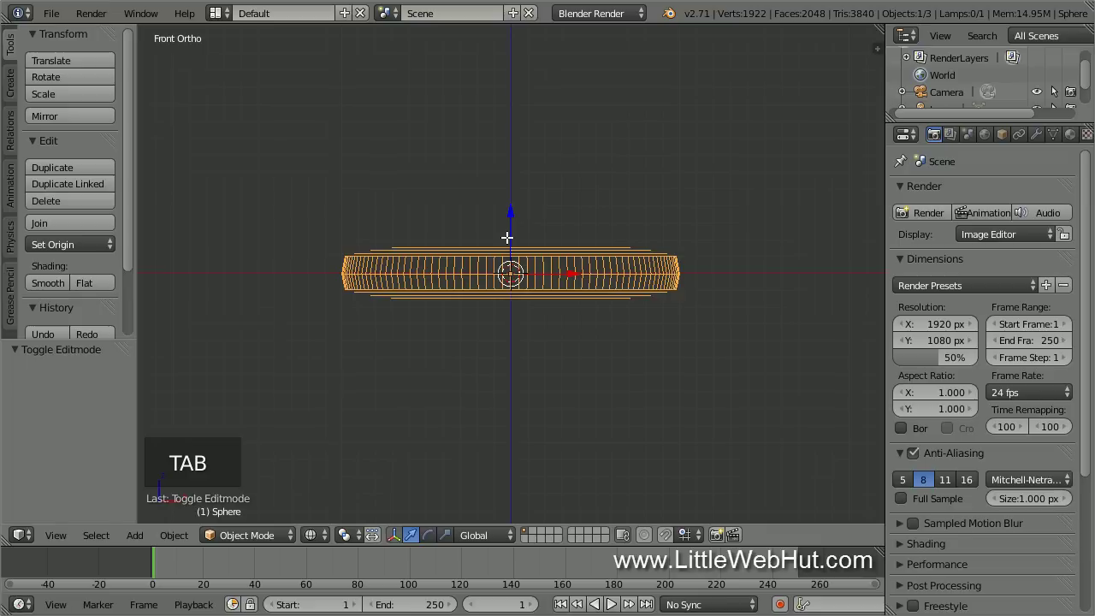
pyautogui.press('z')
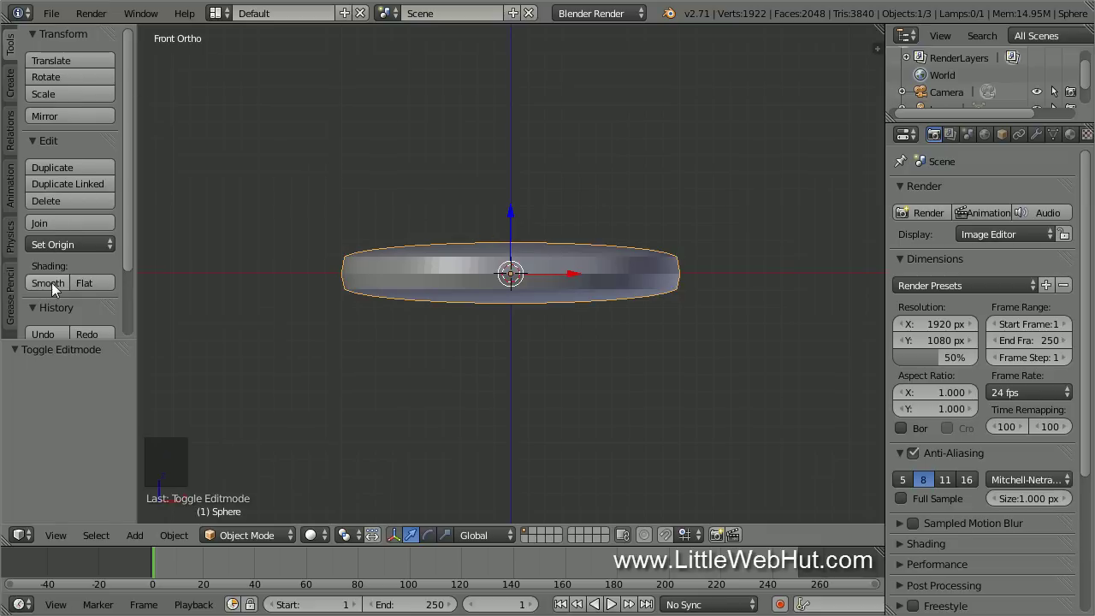
pyautogui.click(55, 287)
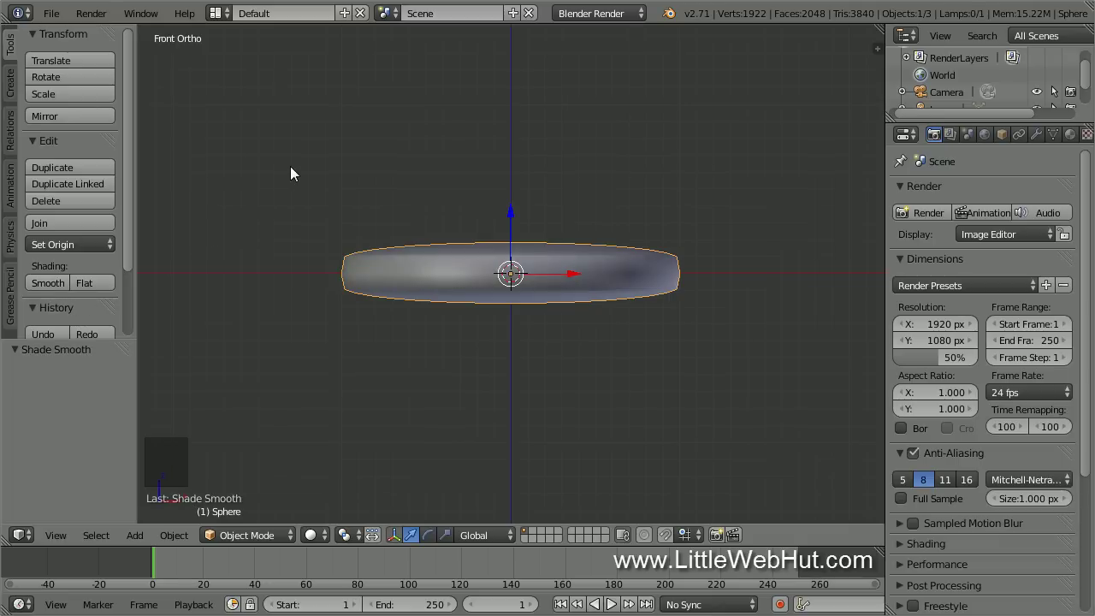
pyautogui.press('r')
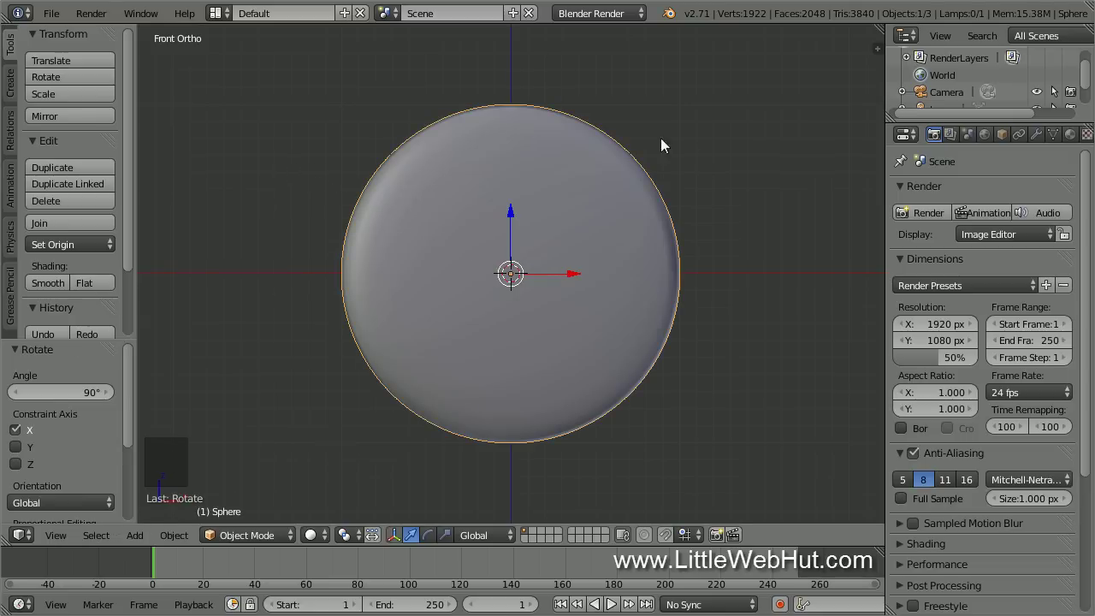
# Switch to Cycles and give the sphere a new node-based Glass BSDF material
pyautogui.click(1071, 139)
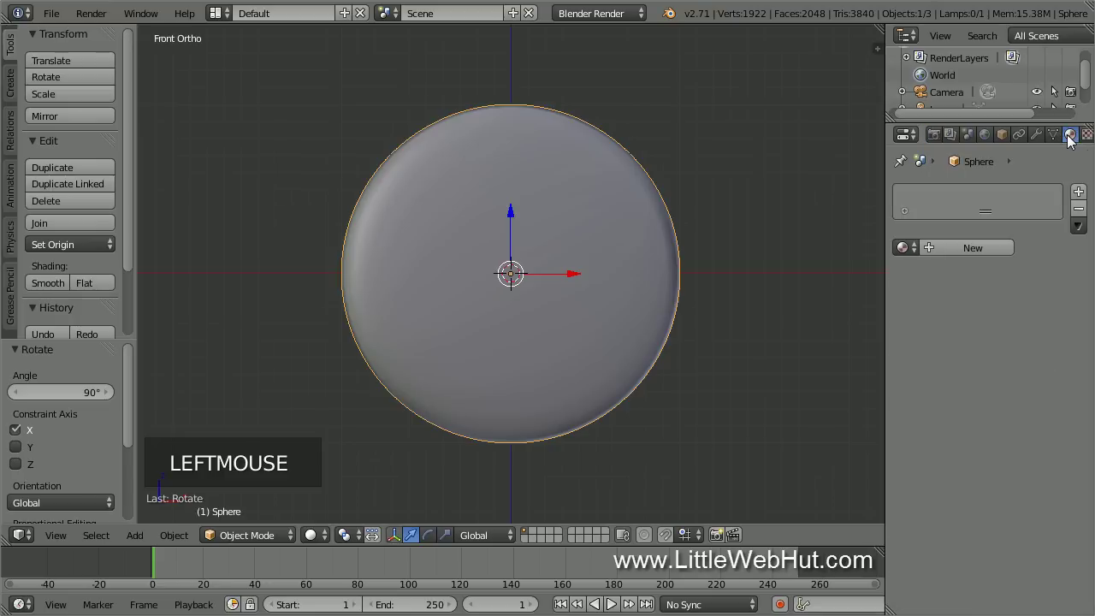
pyautogui.click(1001, 250)
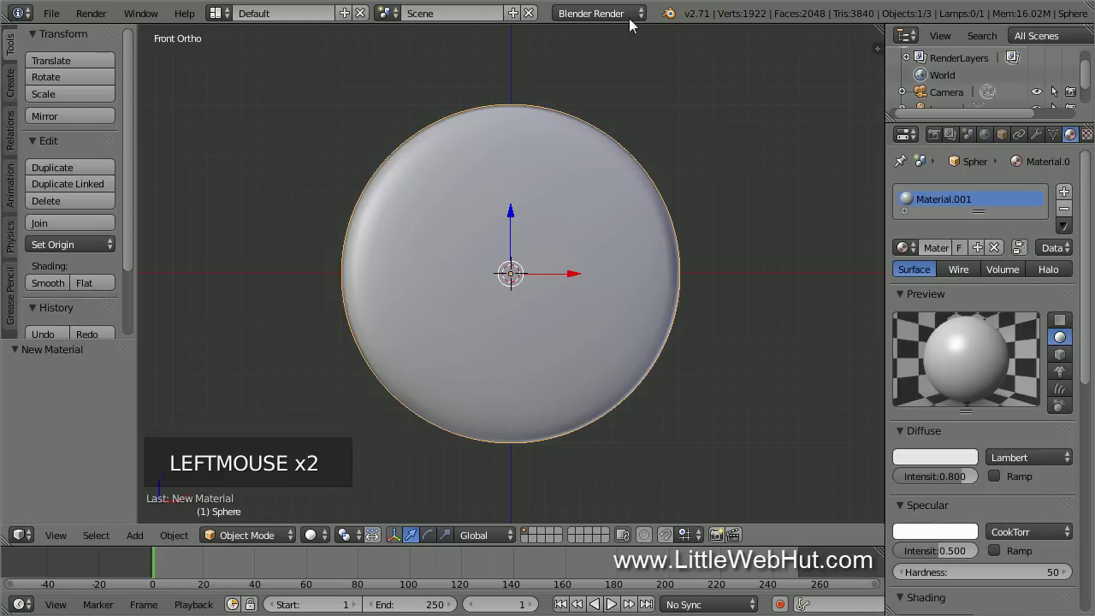
pyautogui.click(642, 73)
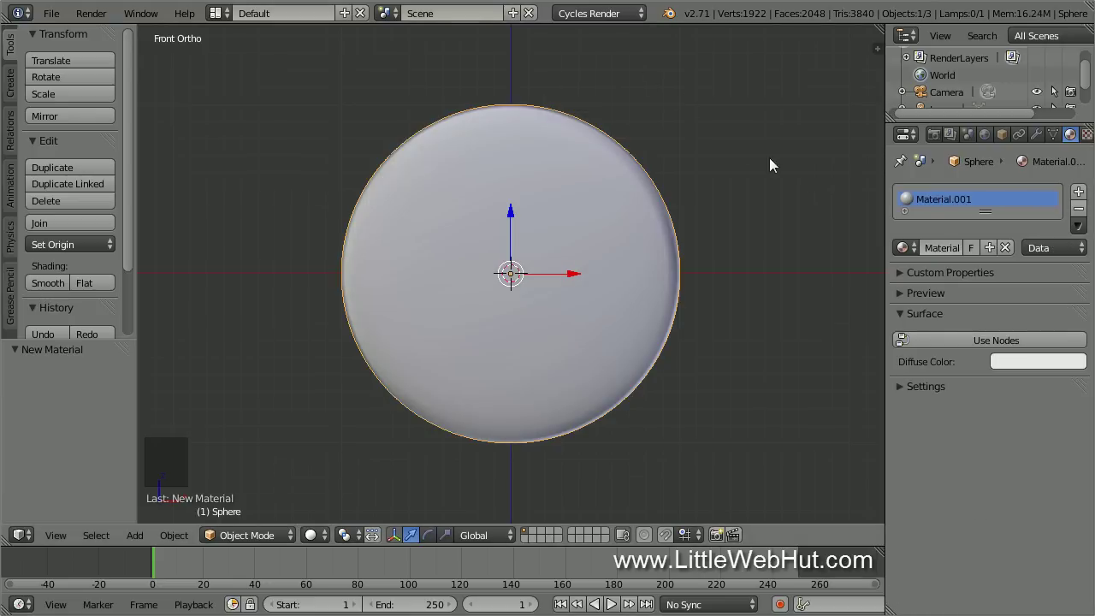
pyautogui.click(1036, 344)
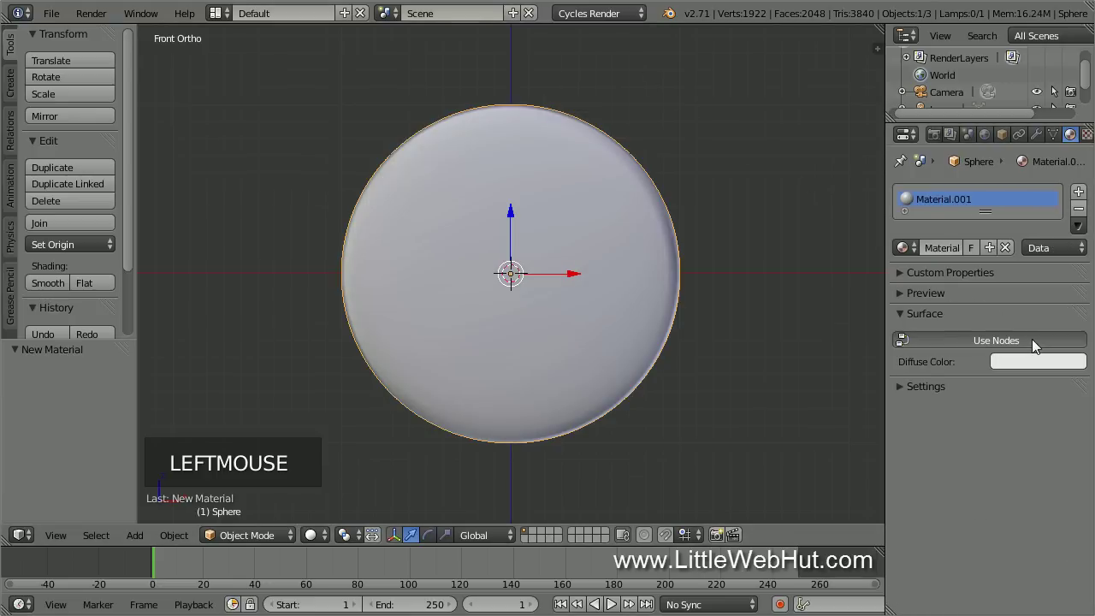
pyautogui.click(1029, 345)
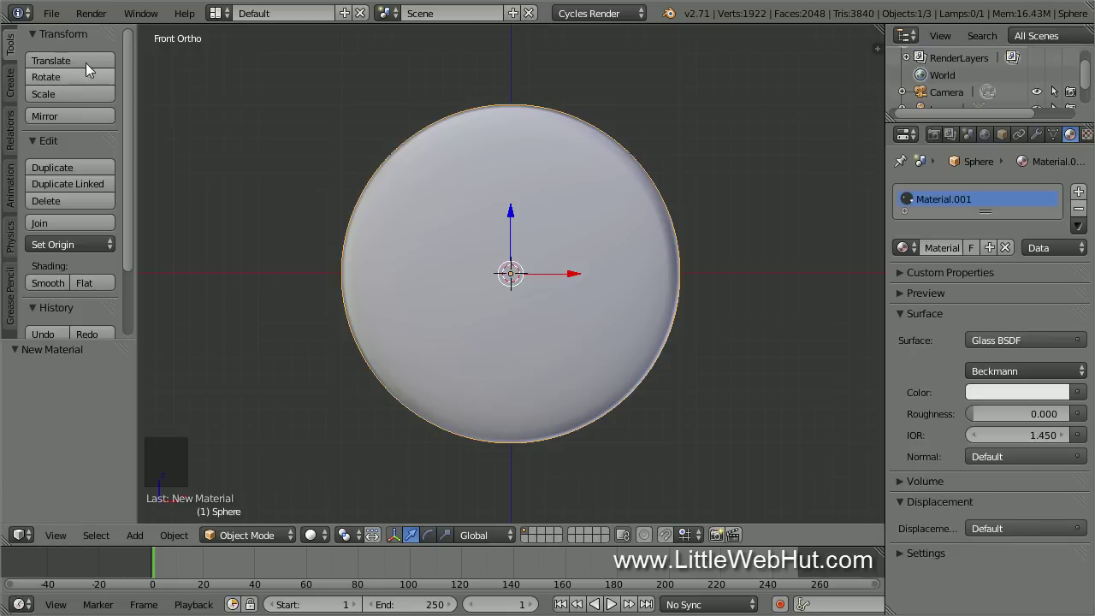
# Save the scene as focus.blend in C:\demo\
pyautogui.click(52, 19)
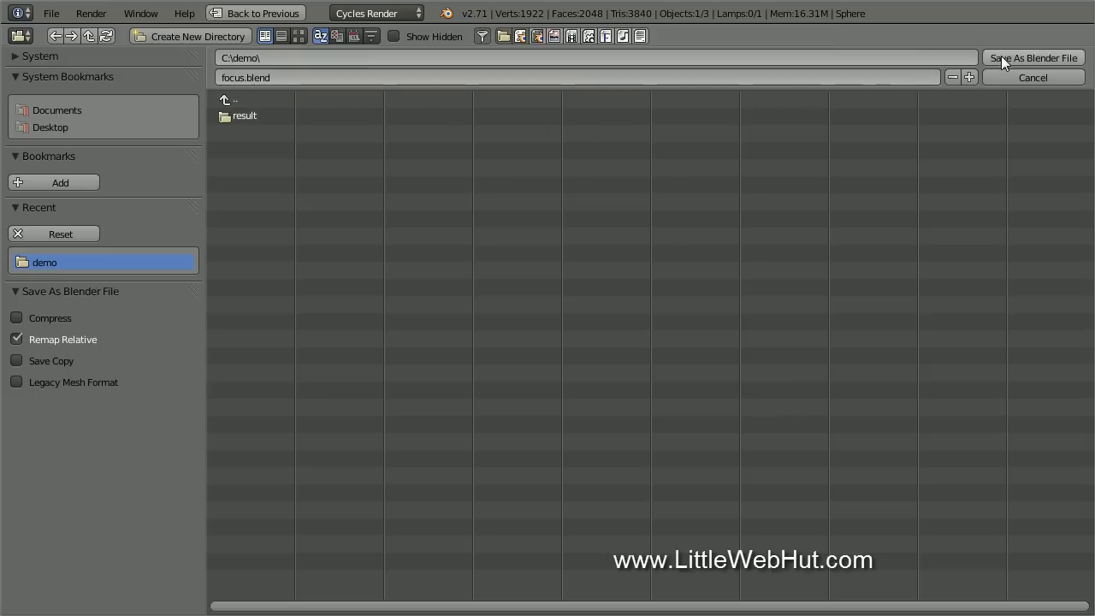
pyautogui.click(1008, 61)
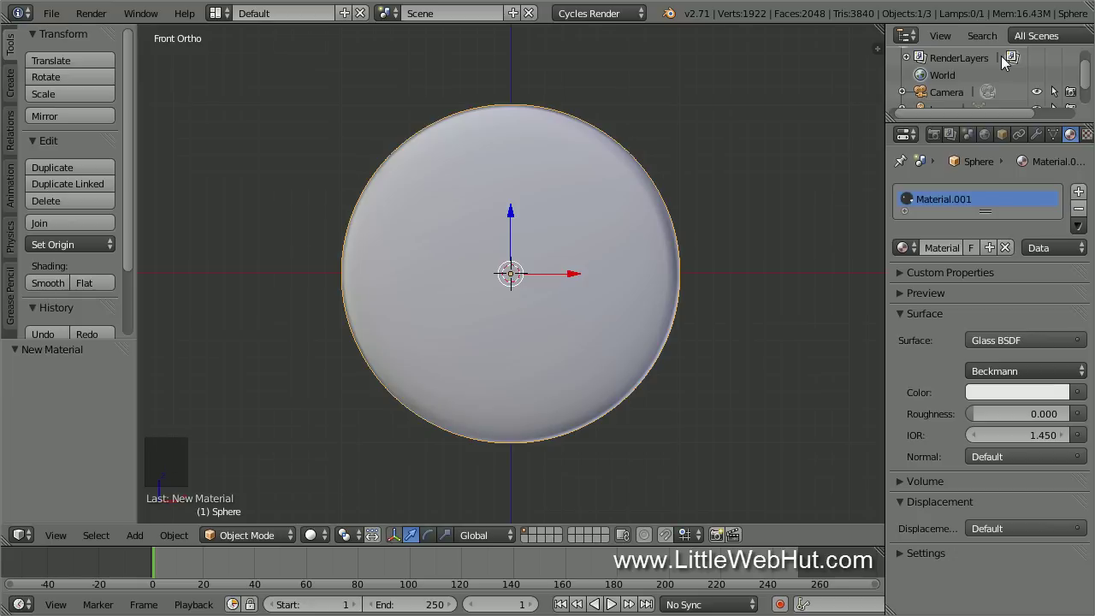
# Hide the Sphere object via its eye icon in the Outliner
pyautogui.click(1091, 74)
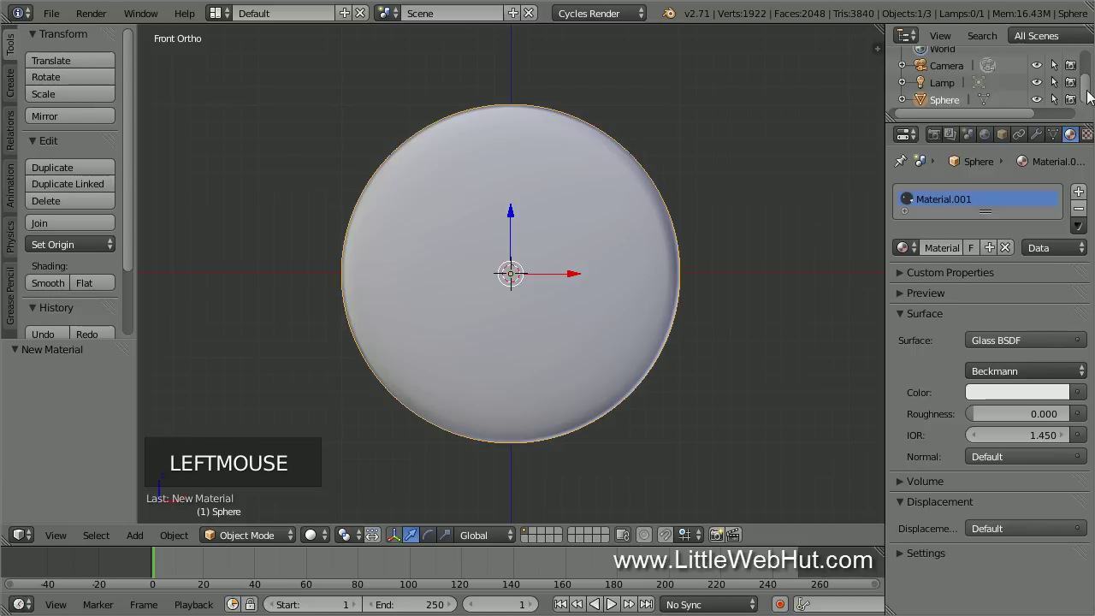
pyautogui.click(1043, 102)
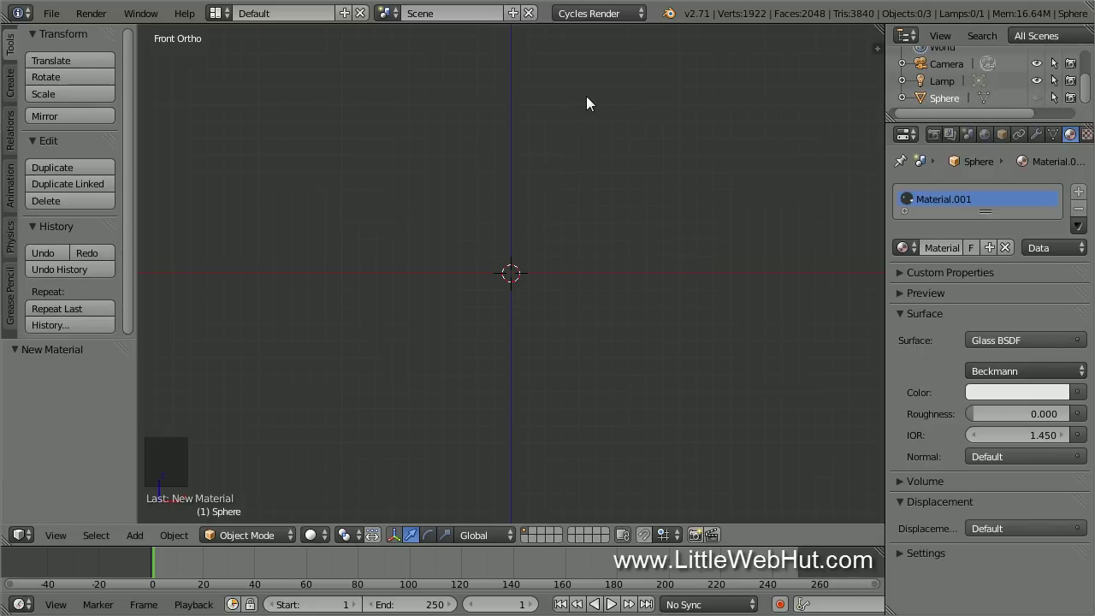
# Add a text object and rotate it 90 degrees around X to stand upright
pyautogui.press('shift+a')
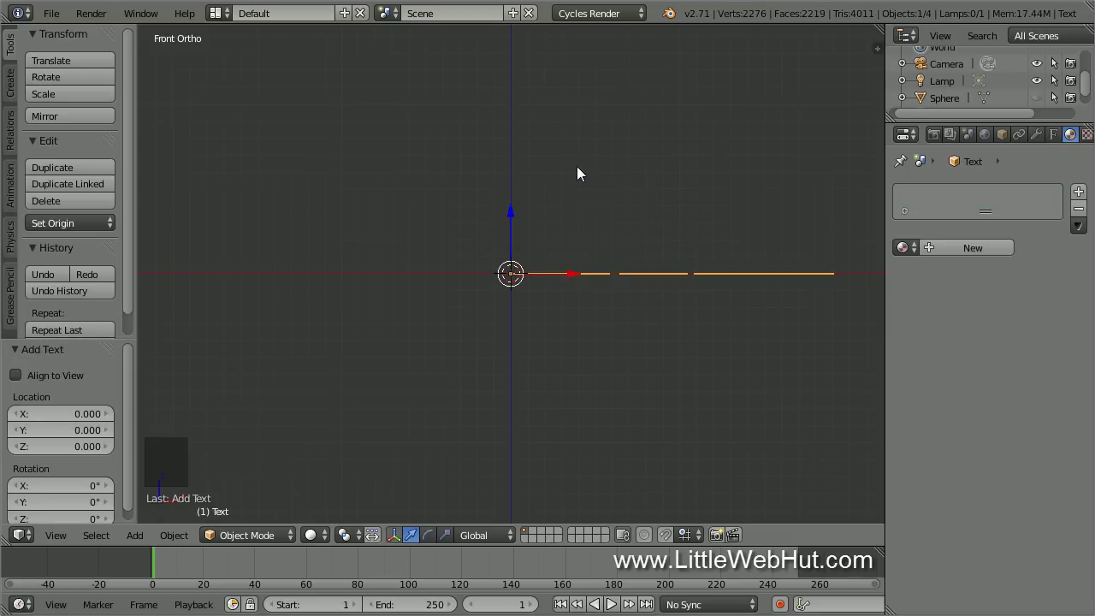
pyautogui.middleClick(759, 198)
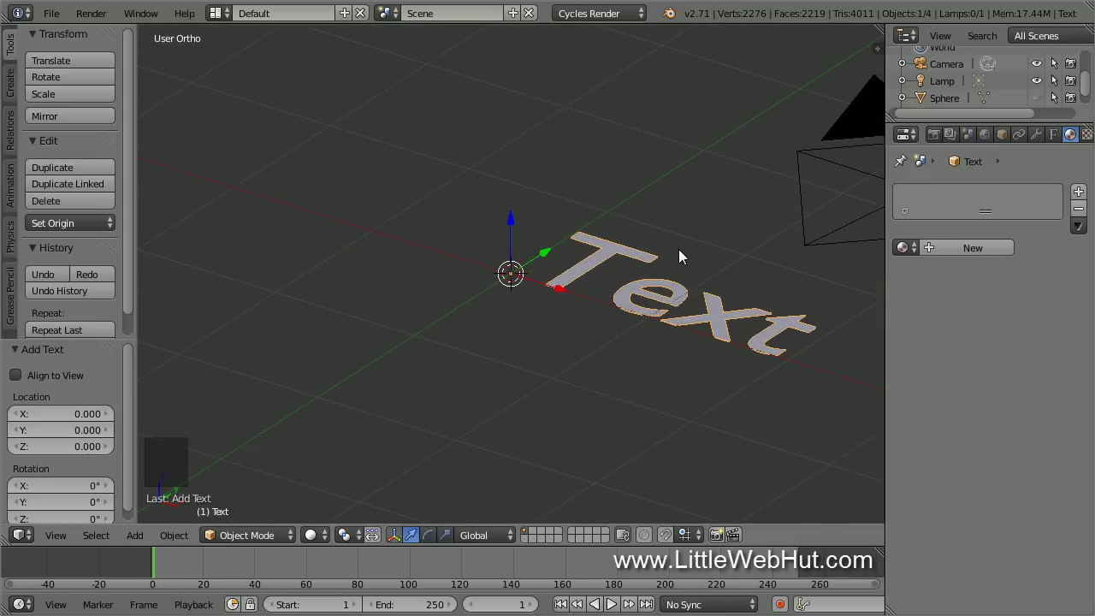
pyautogui.press('r')
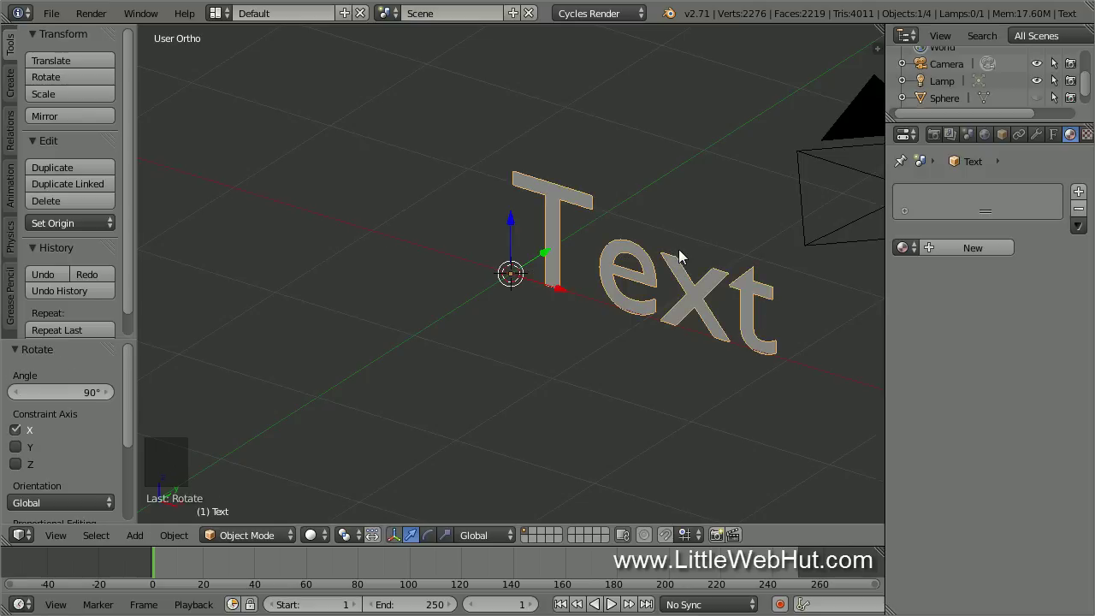
# Replace the default word so the text object reads 'Focus'
pyautogui.press('Tab')
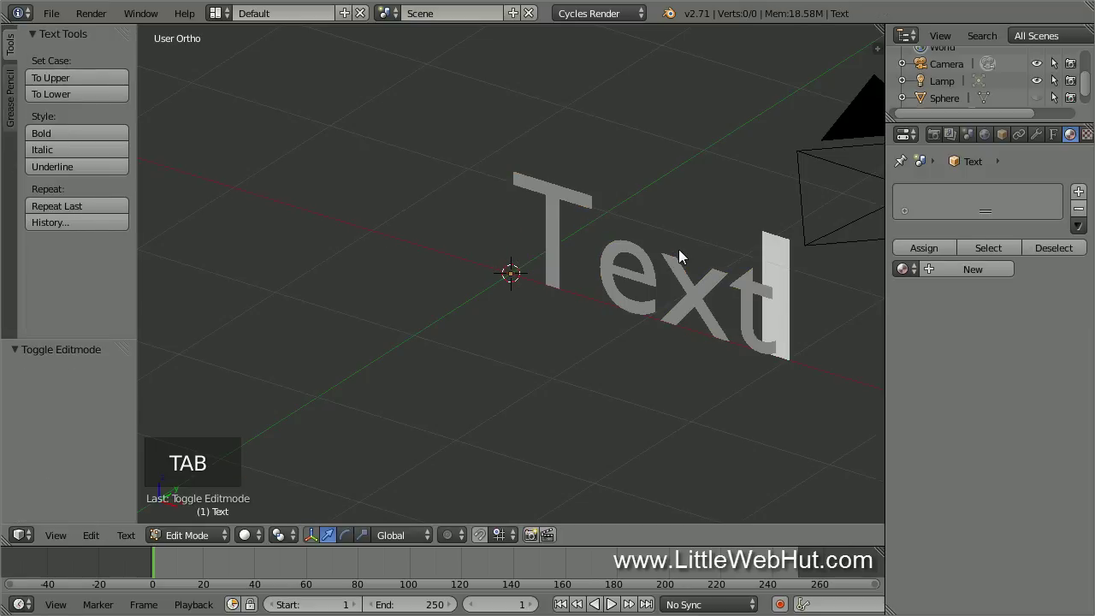
pyautogui.press('BackSpace')
pyautogui.press('BackSpace')
pyautogui.press('BackSpace')
pyautogui.press('BackSpace')
pyautogui.press('shift+f')
pyautogui.press('o')
pyautogui.press('c')
pyautogui.press('u')
pyautogui.press('s')
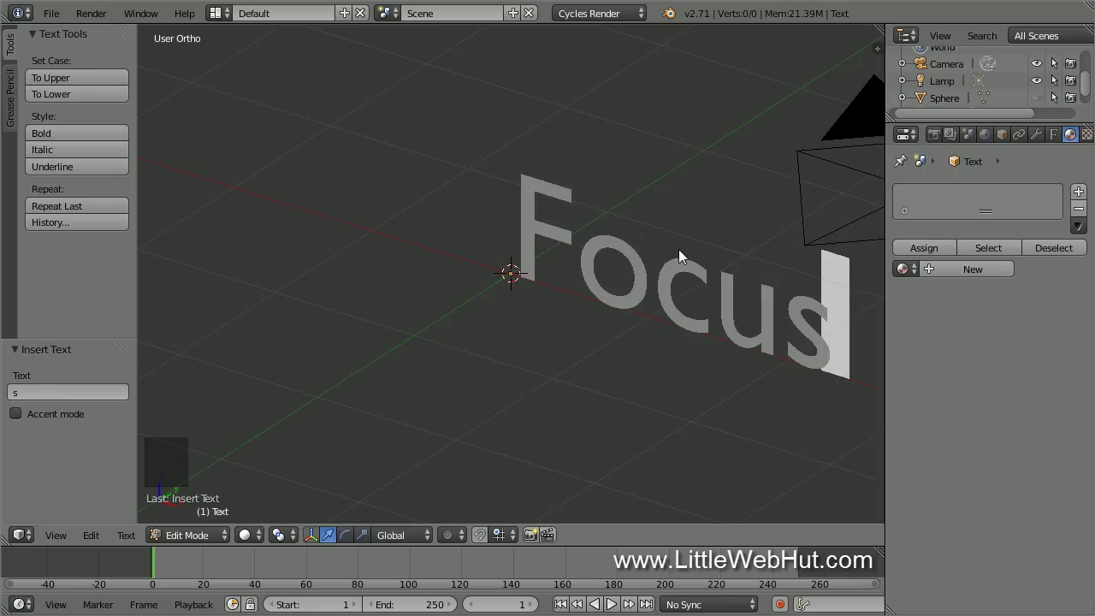
pyautogui.press('Tab')
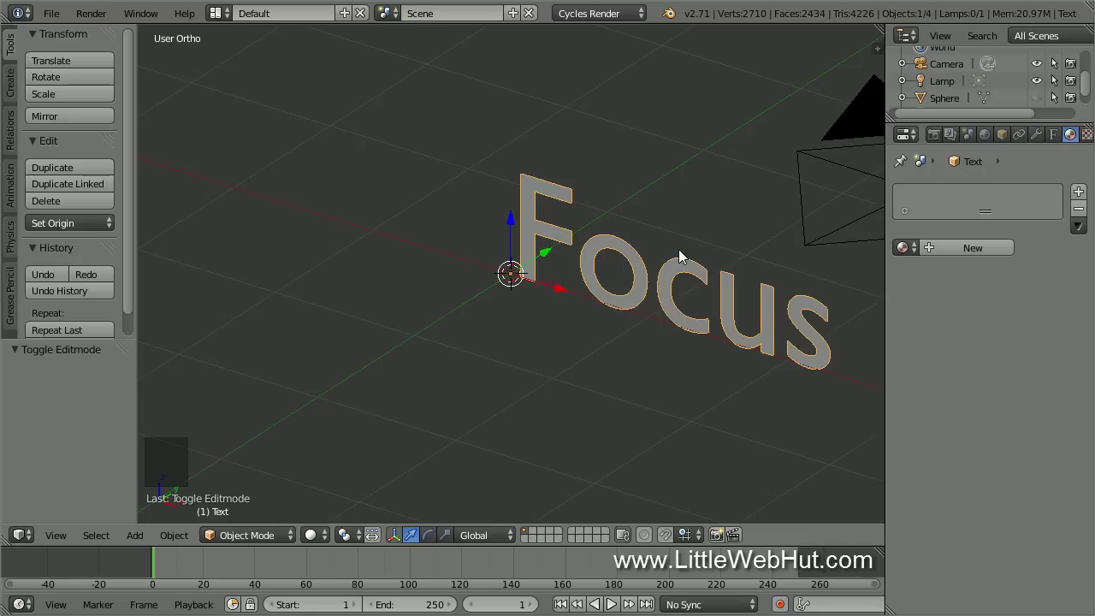
# Show the Focus text's Object Data font settings for extrude and bevel
pyautogui.click(1058, 136)
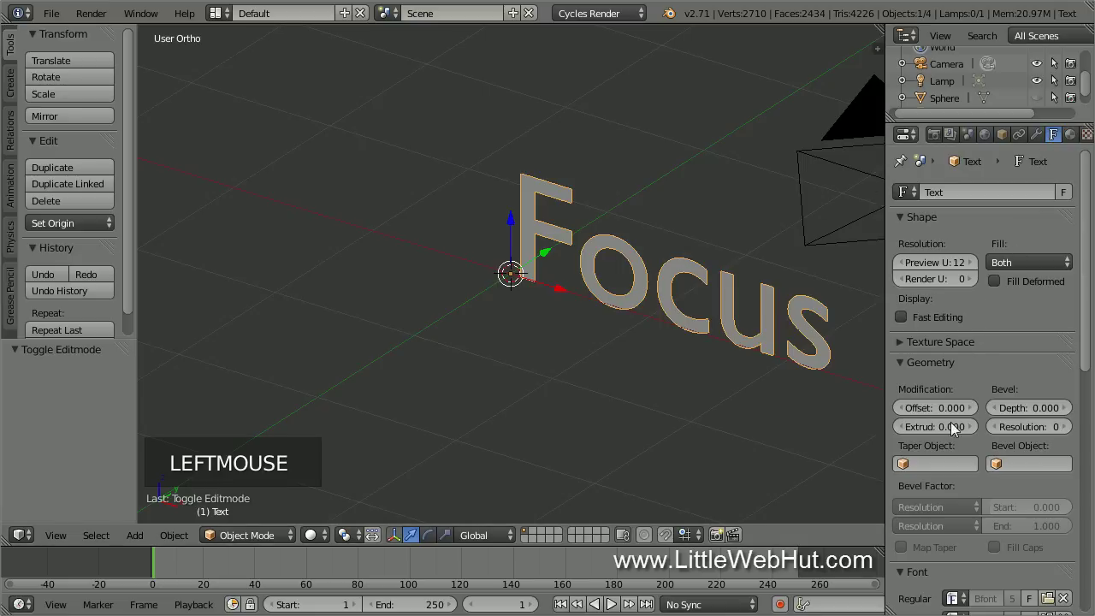
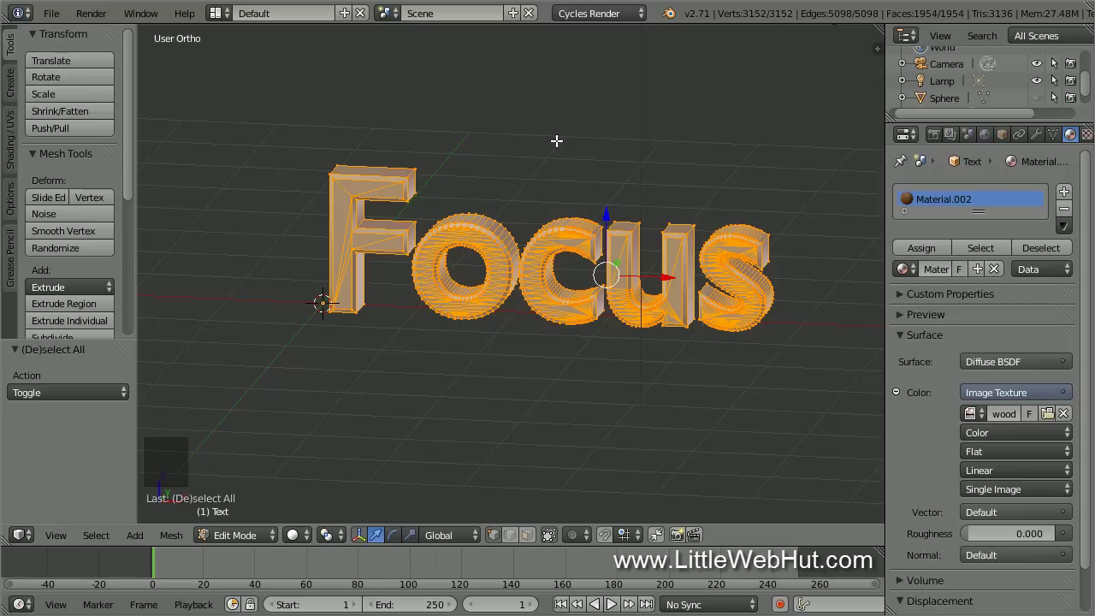
# UV-map the Focus letters with Project From View and preview the wood in Rendered shading
pyautogui.press('u')
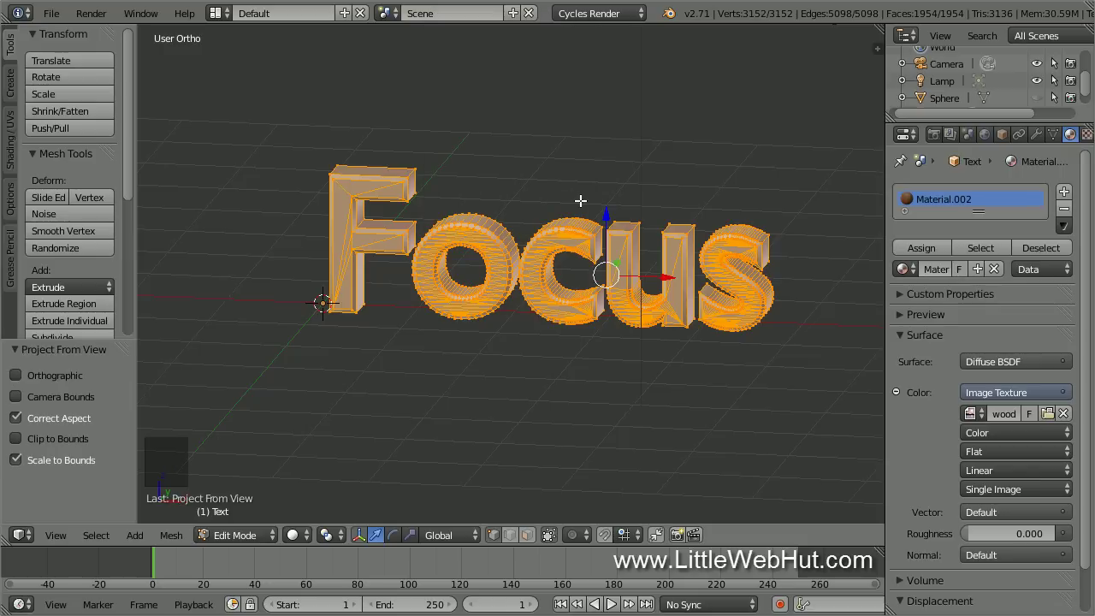
pyautogui.press('Tab')
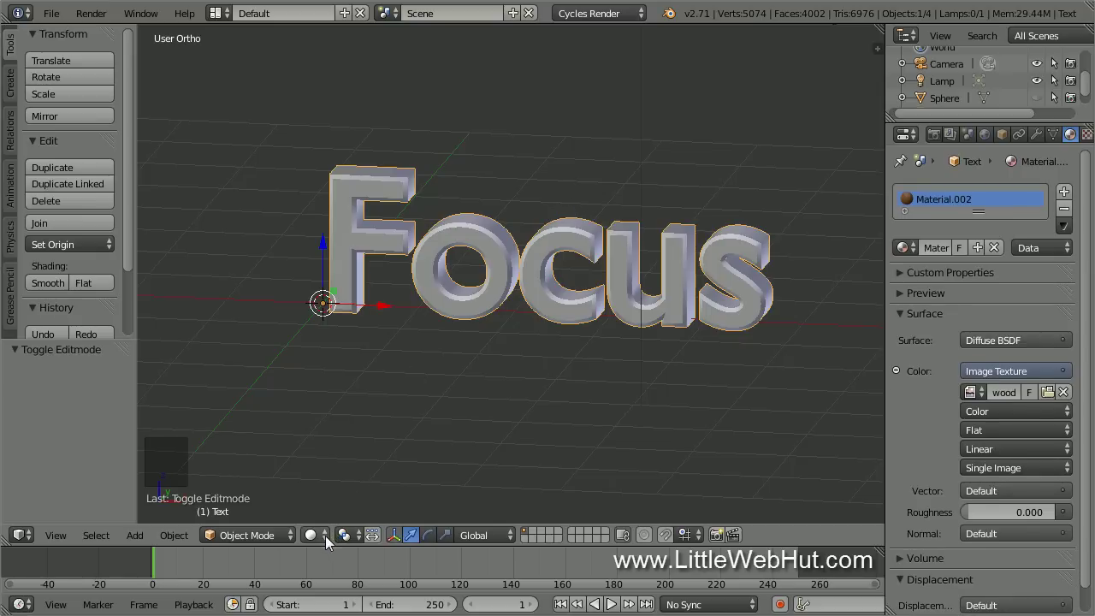
pyautogui.click(330, 541)
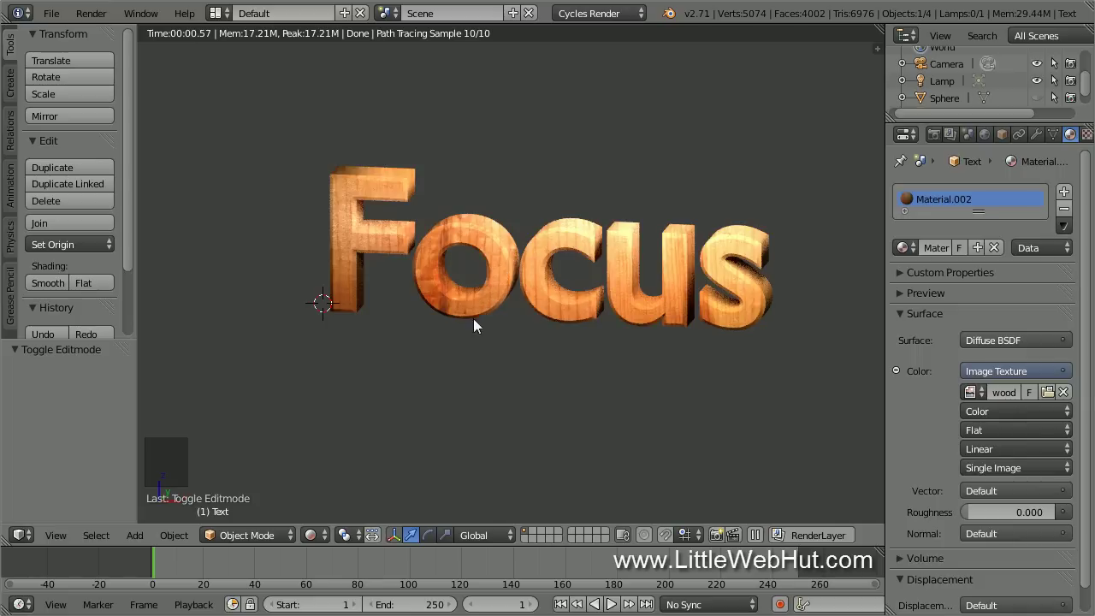
# Route an Image Texture into the wood material's Displacement, then return to Solid shading
pyautogui.middleClick(434, 358)
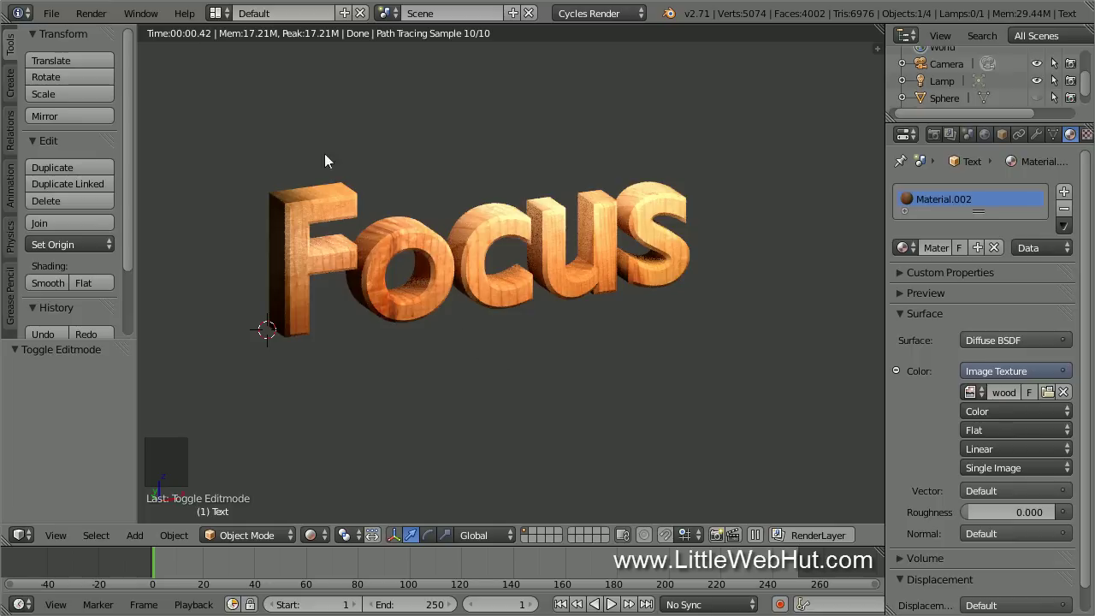
pyautogui.click(221, 15)
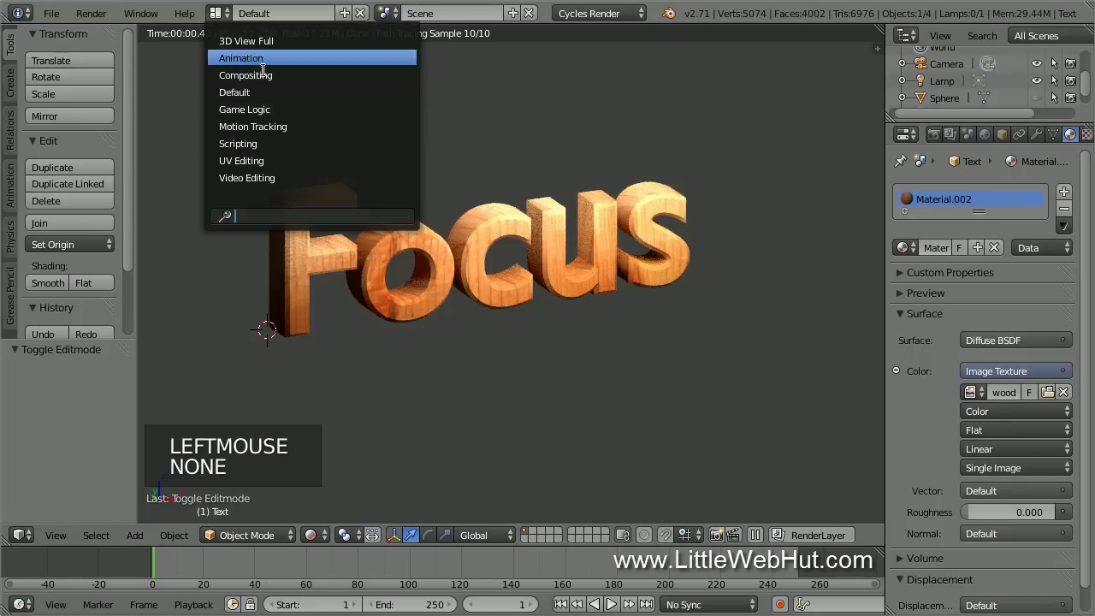
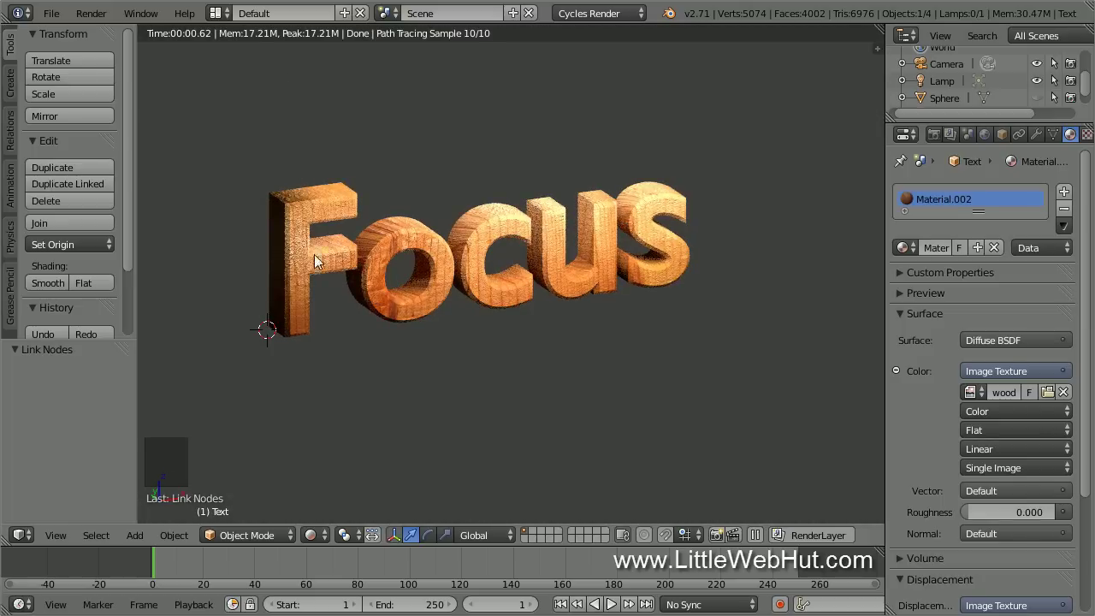
pyautogui.click(322, 535)
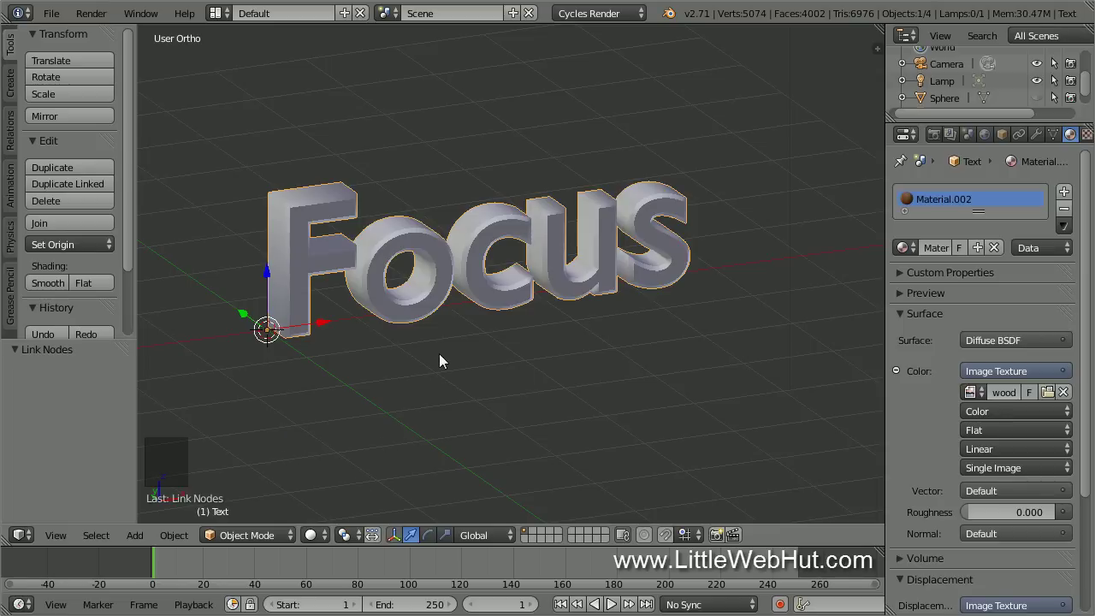
# Add a plane mesh, scale it up as the ground and view it from the front
pyautogui.press('shift+a')
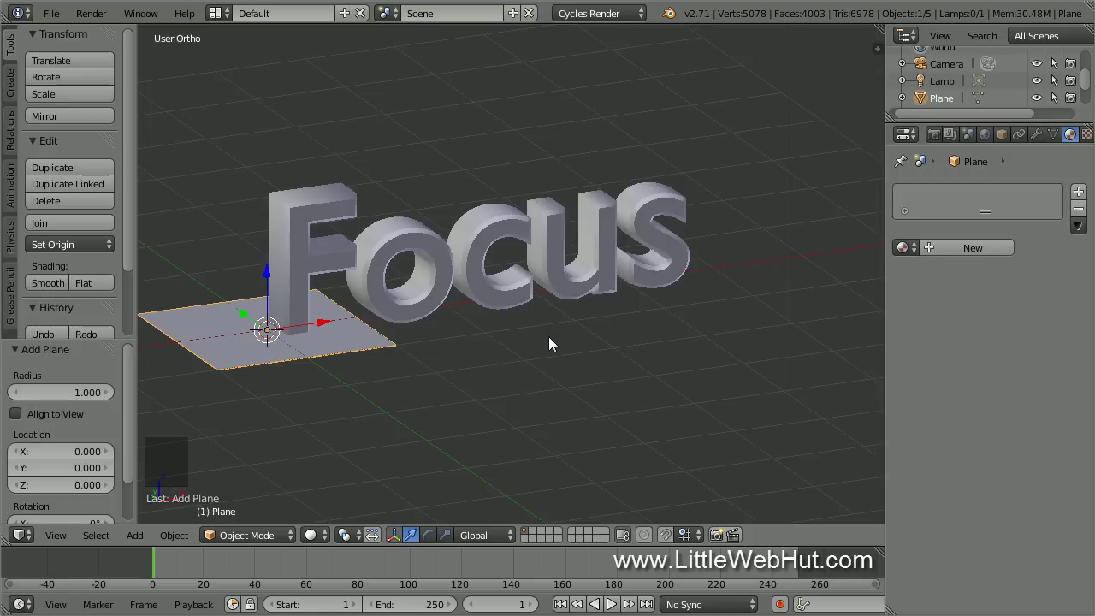
pyautogui.press('s')
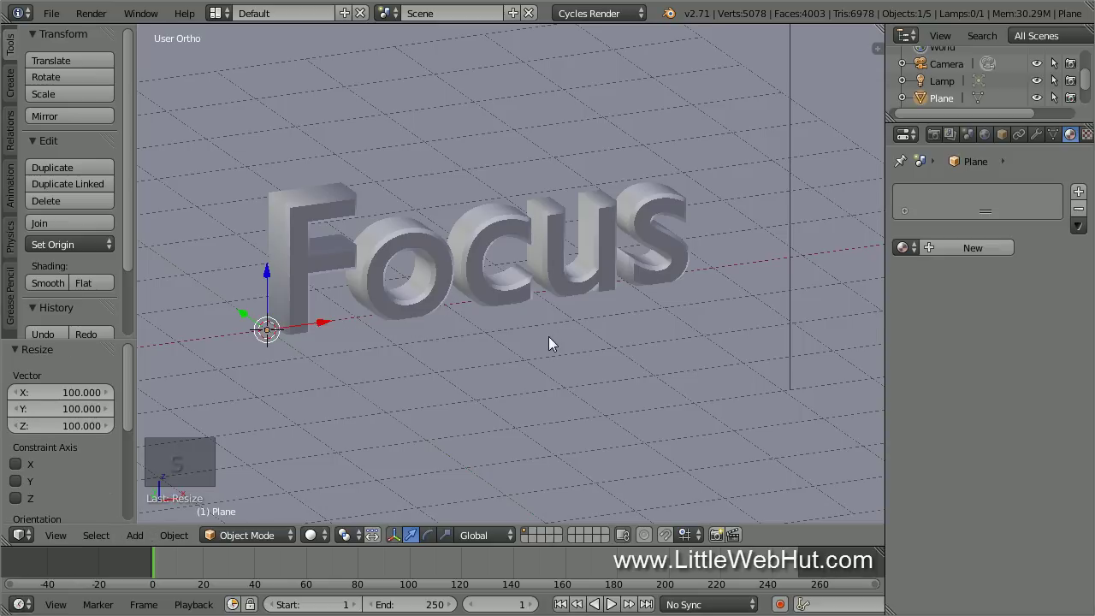
pyautogui.press('KP_1')
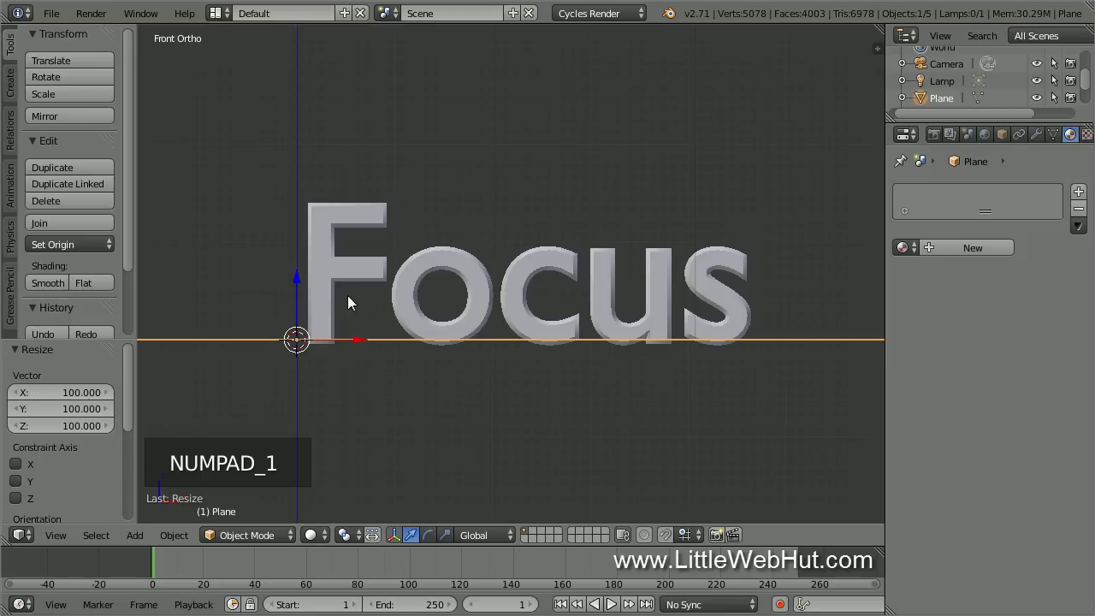
# Move the plane on Z to the letters' base and give it a new black Diffuse material
pyautogui.click(299, 279)
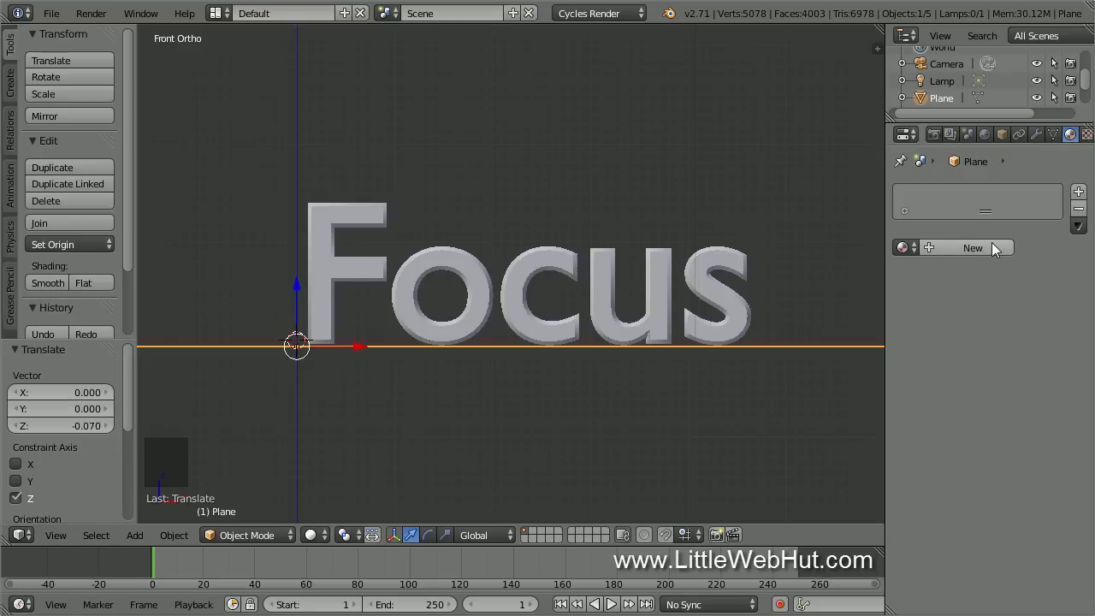
pyautogui.click(998, 247)
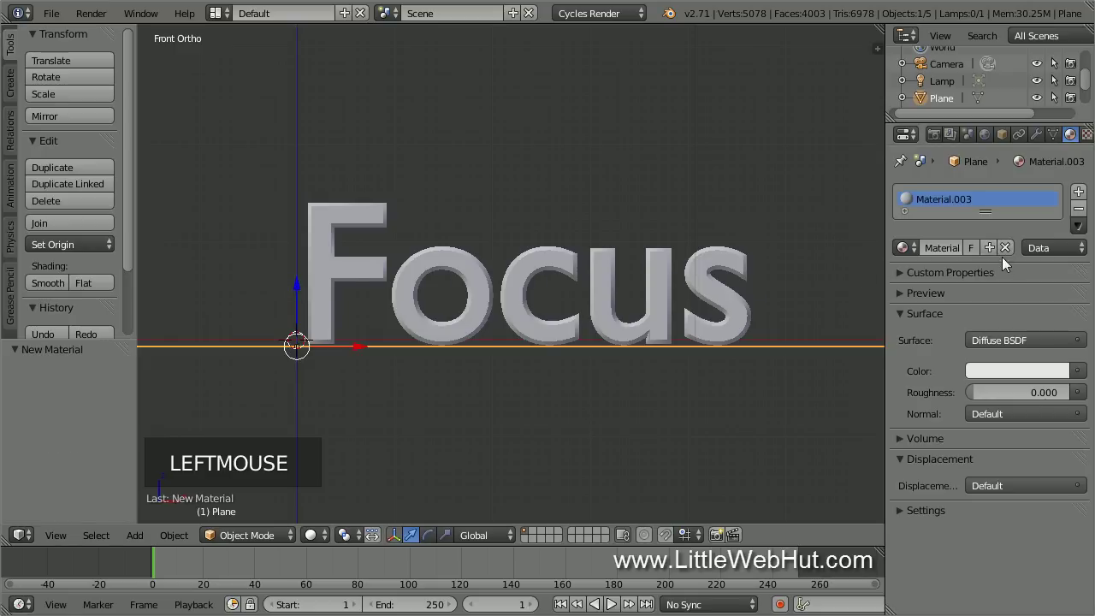
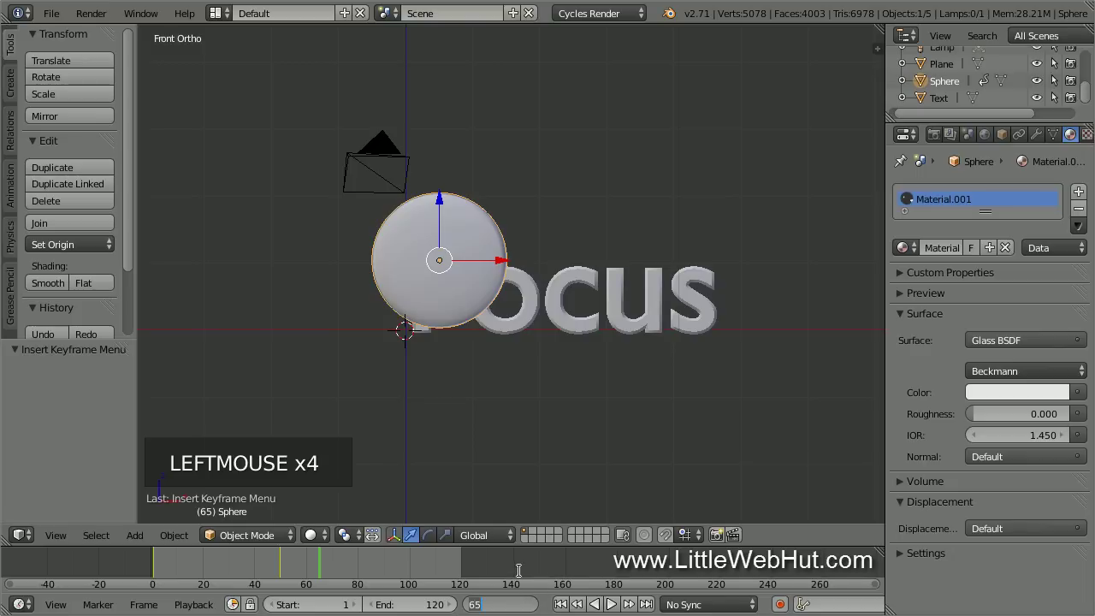
# Look through the camera and zoom out to see the flattened glass lens before the text
pyautogui.press('KP_0')
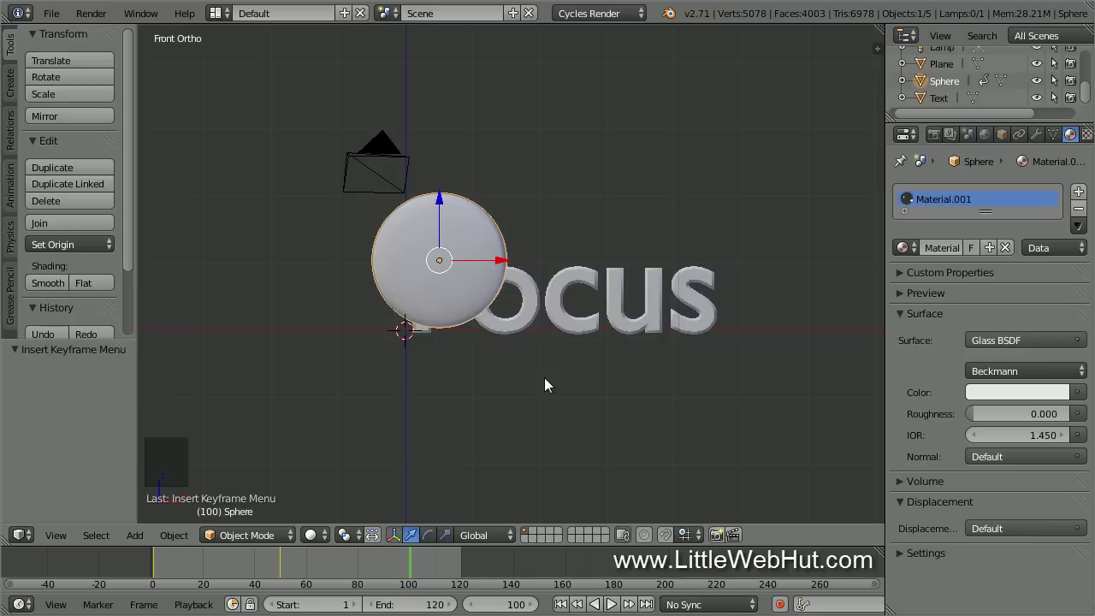
pyautogui.scroll(-3)
# Copy the camera's location and rotation onto the lens sphere
pyautogui.middleClick(678, 373)
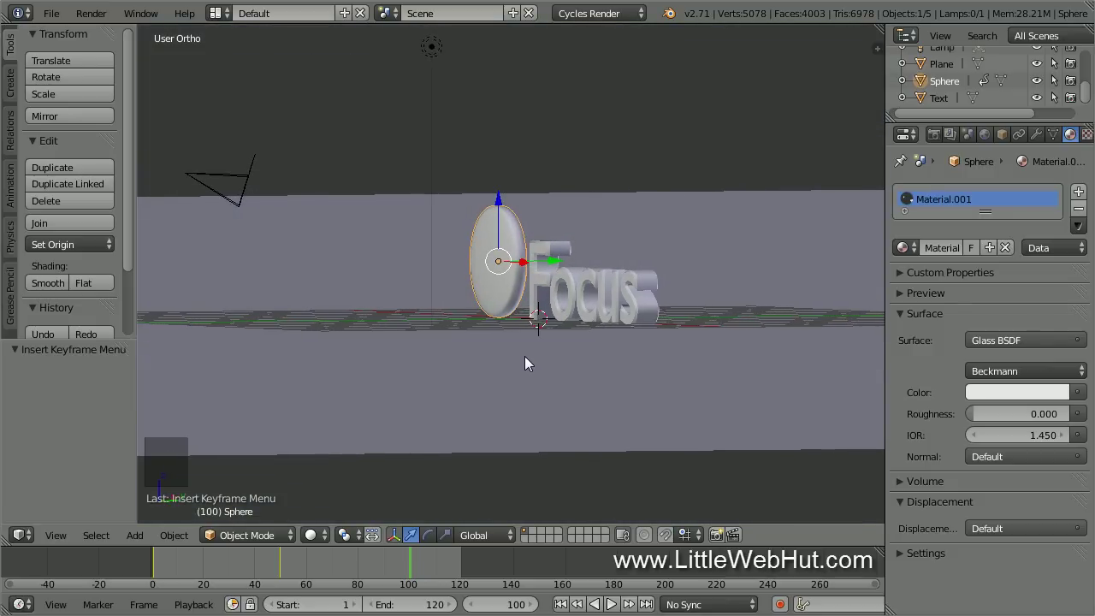
pyautogui.rightClick(235, 179)
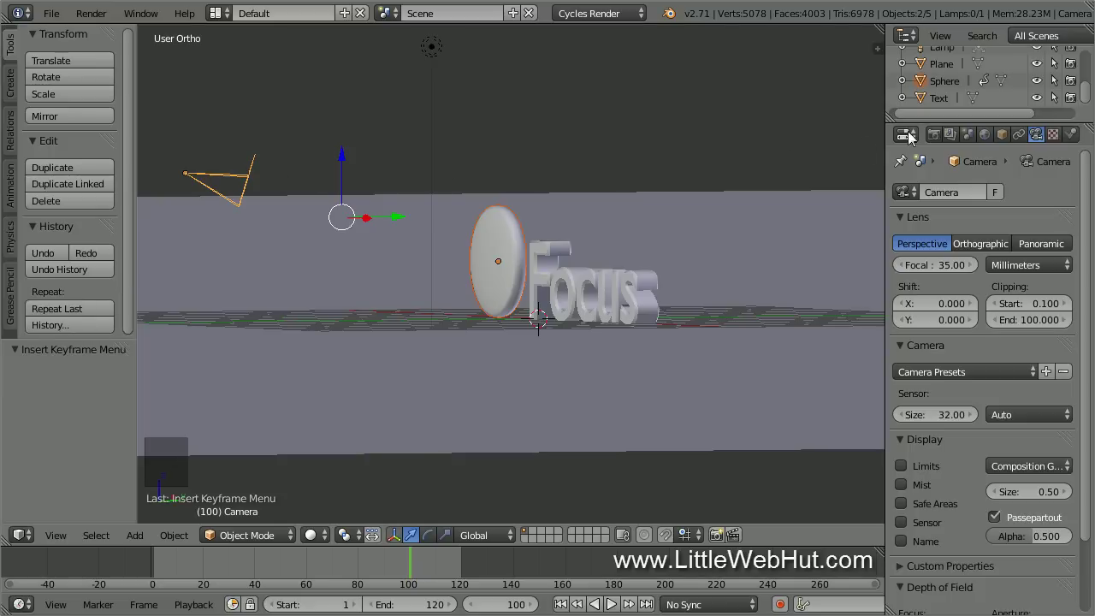
pyautogui.click(1011, 138)
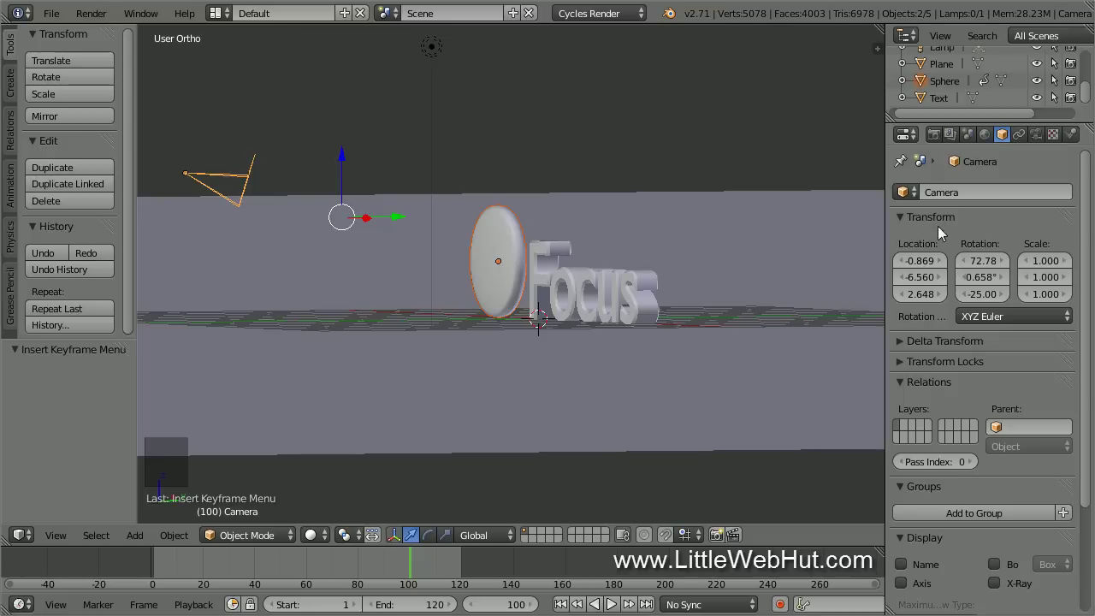
pyautogui.rightClick(922, 277)
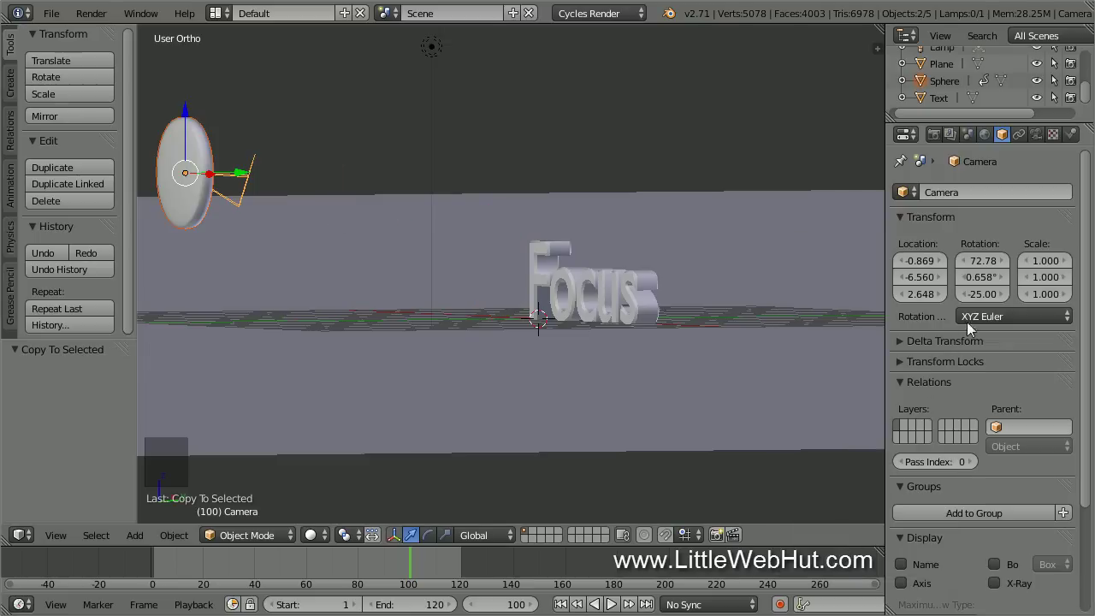
pyautogui.rightClick(993, 267)
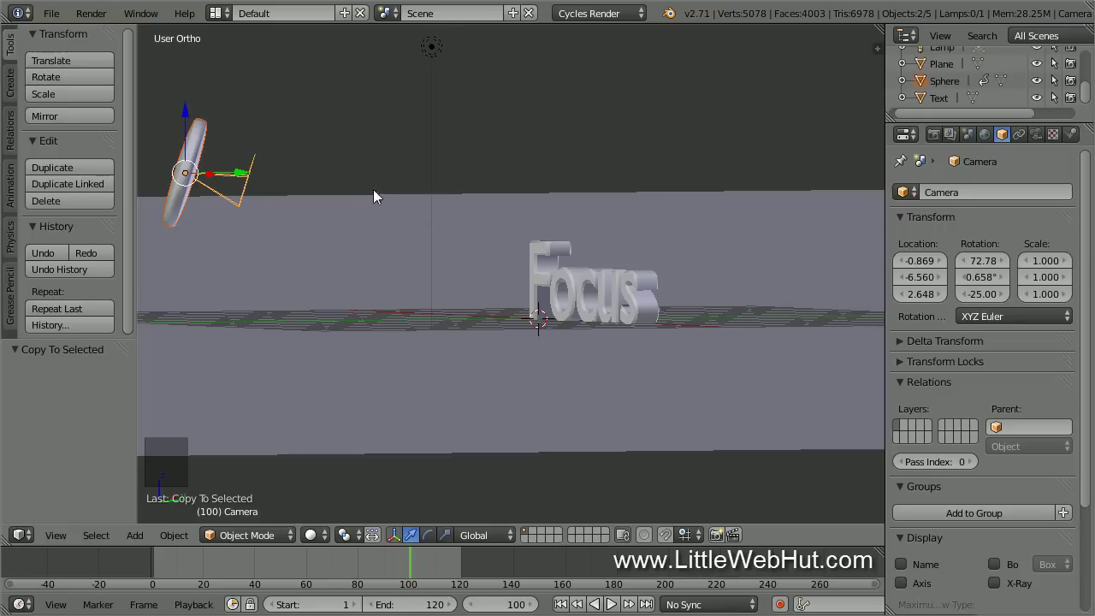
# Select only the lens sphere and move it out just in front of the camera
pyautogui.rightClick(200, 138)
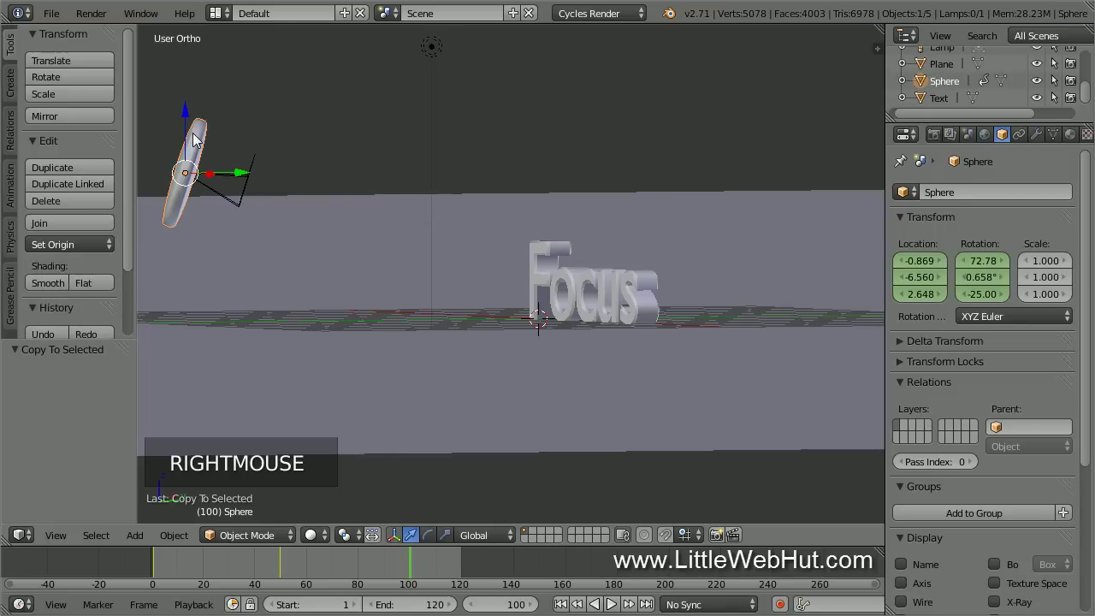
pyautogui.press('g')
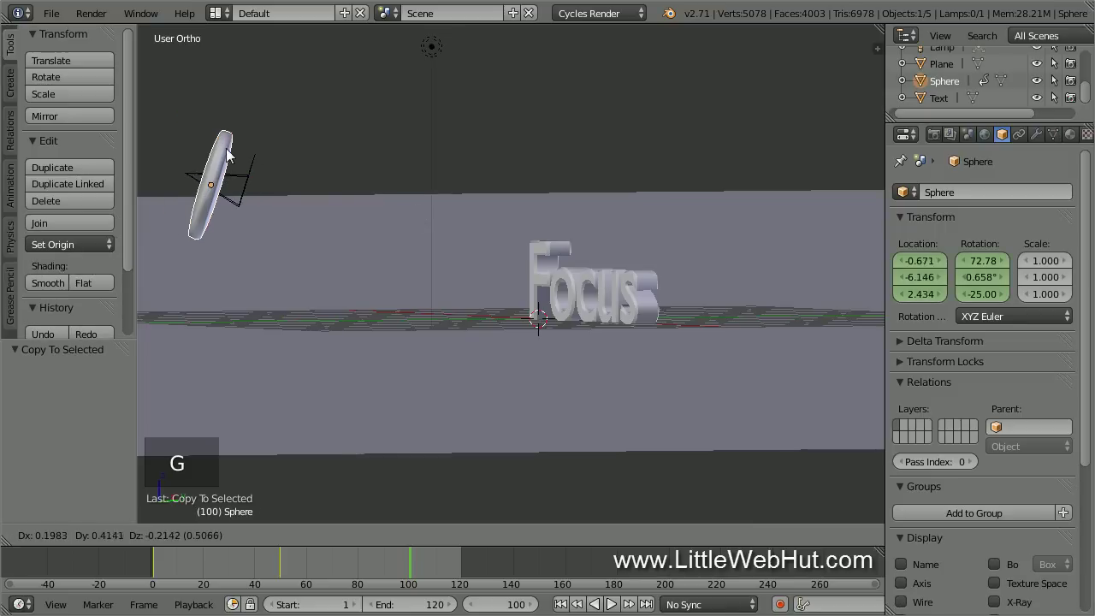